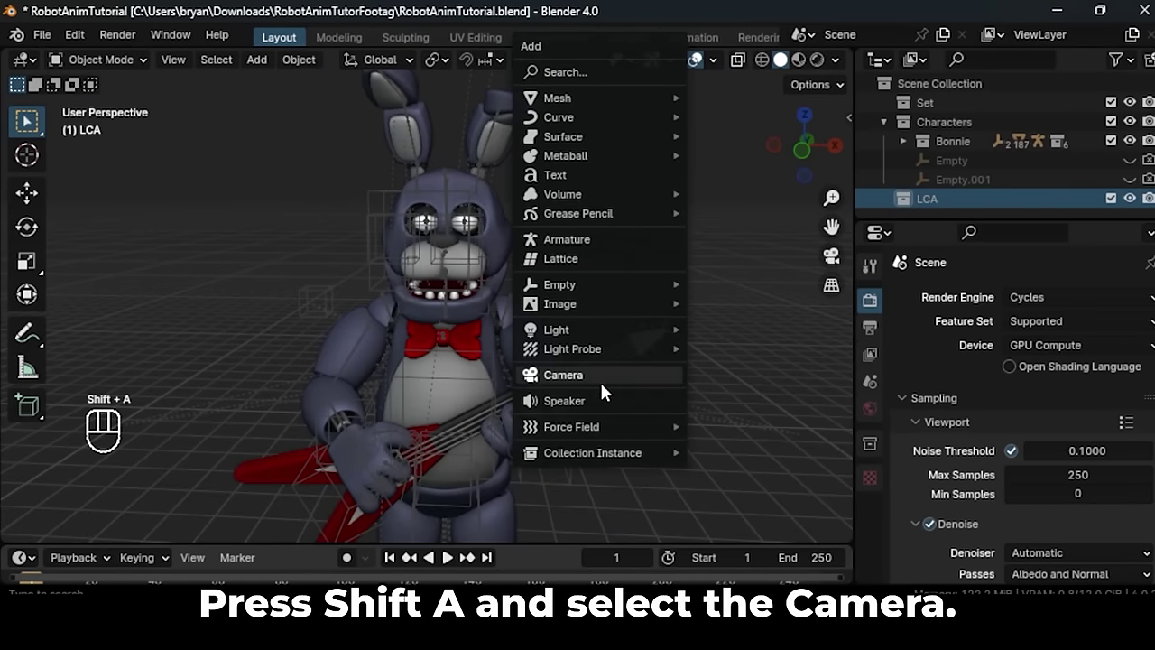
- Add a camera and snap it to the current view framing Bonnie with his guitar
{"action": "left_click_drag", "start_coordinate": [621, 323], "coordinate": [608, 306]}
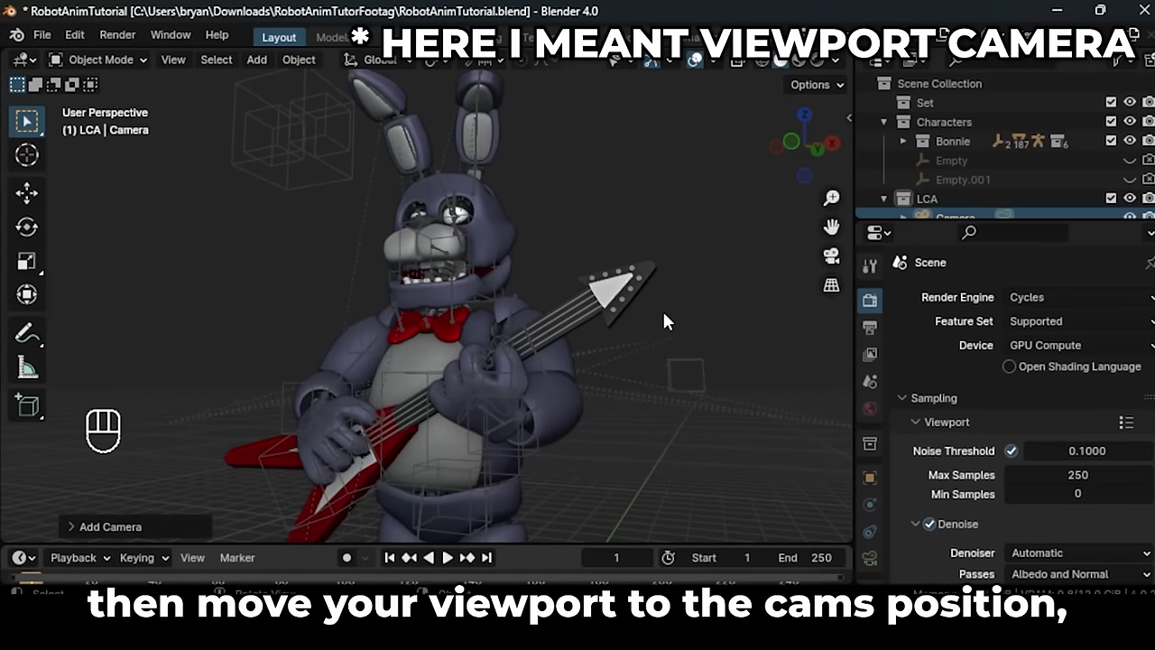
{"action": "key", "text": "ctrl+alt+KP_0"}
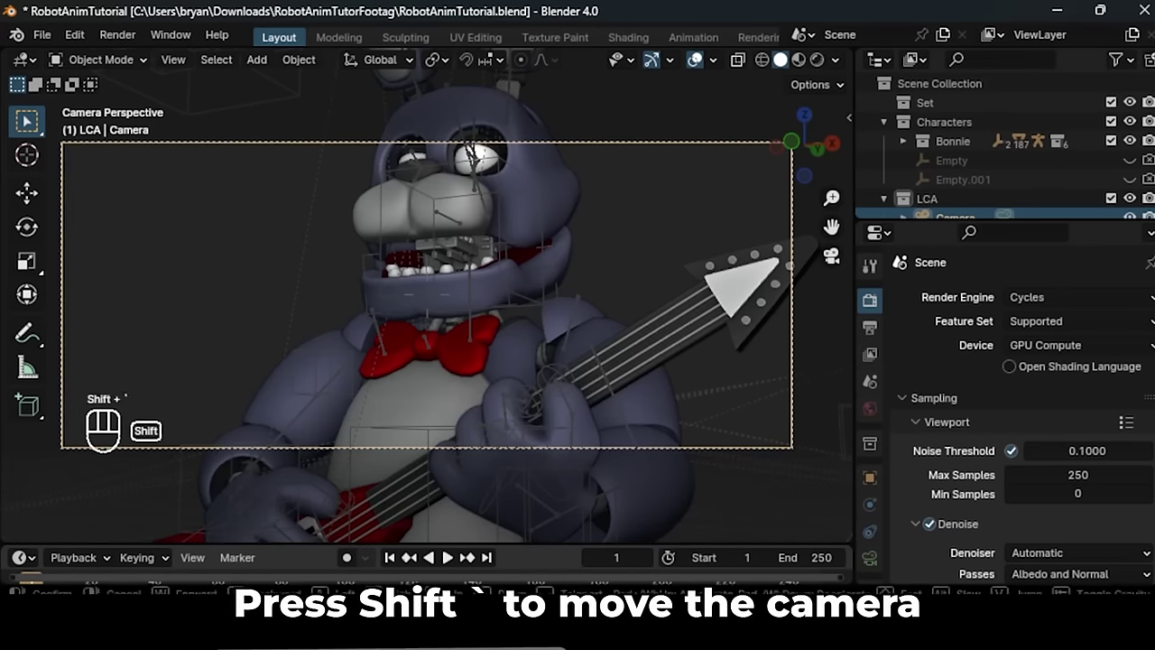
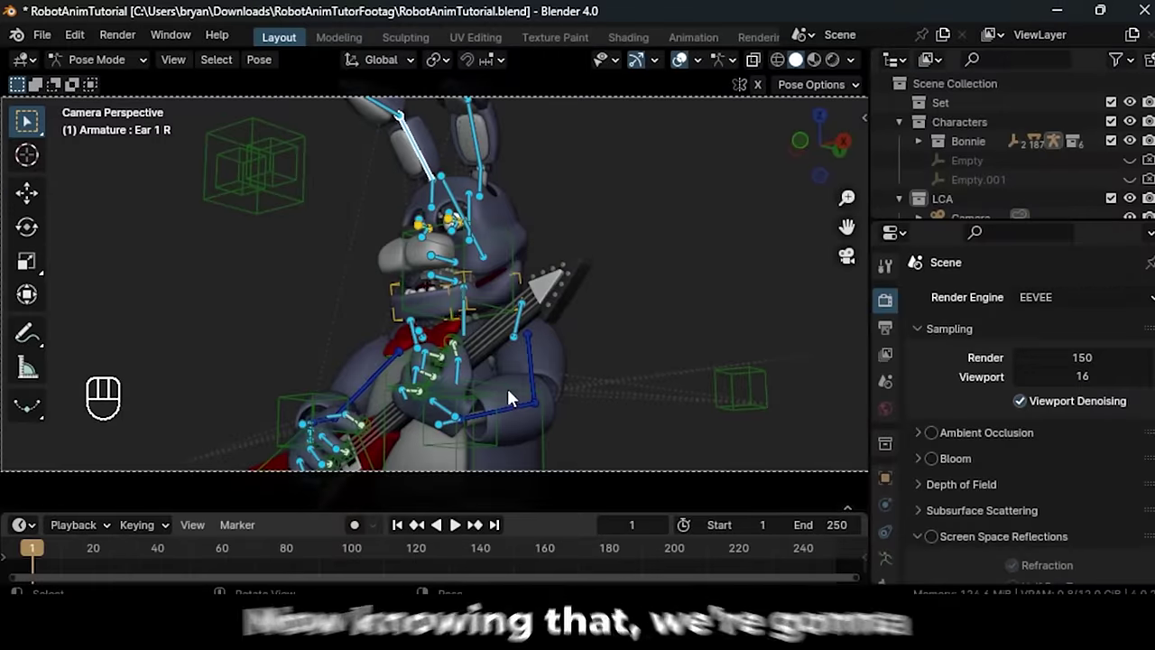
- Rotate the head bone into a comfortable starter pose, then select every bone of the rig
{"action": "left_click", "coordinate": [510, 389]}
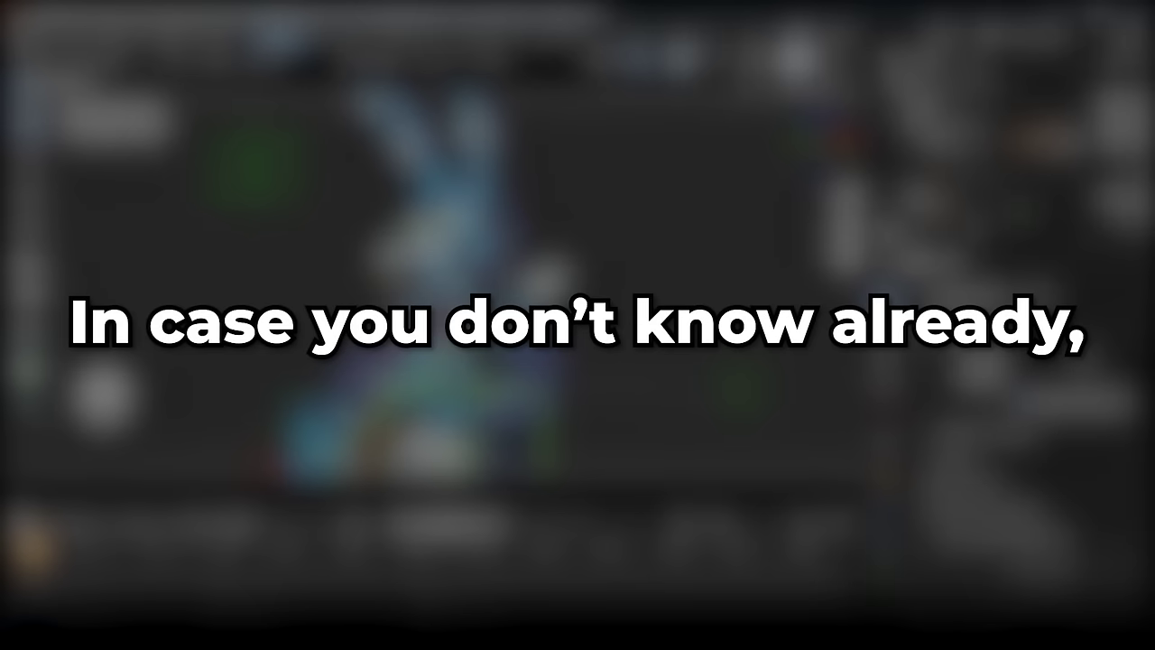
{"action": "key", "text": "g"}
{"action": "key", "text": "r"}
{"action": "key", "text": "s"}
{"action": "key", "text": "r"}
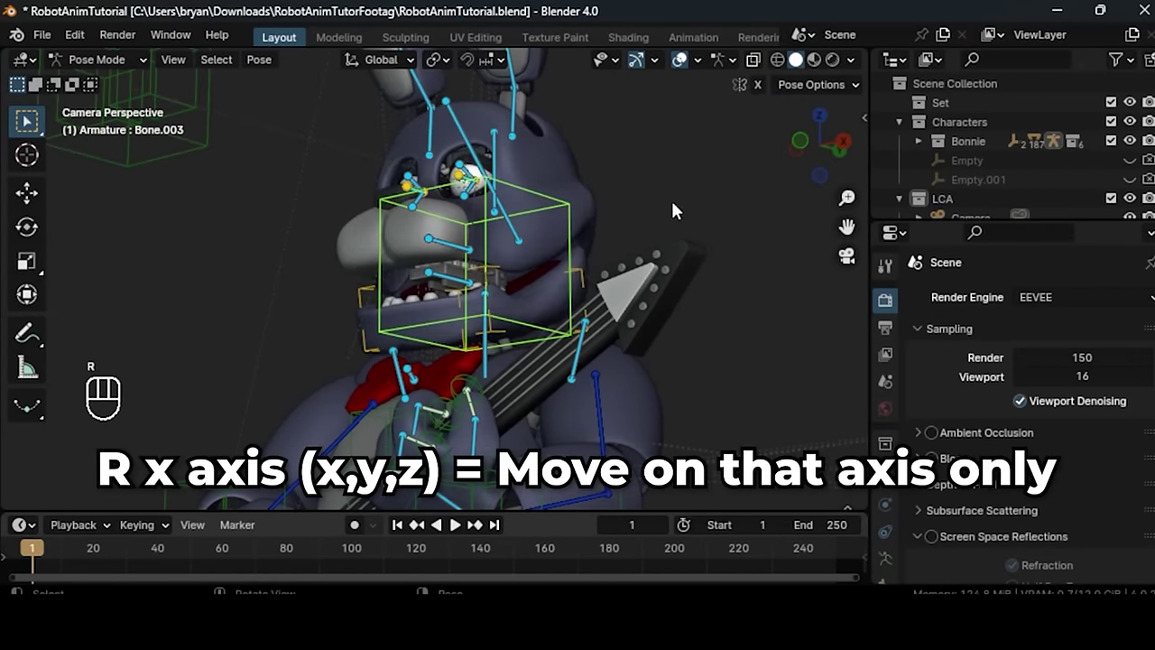
{"action": "key", "text": "r"}
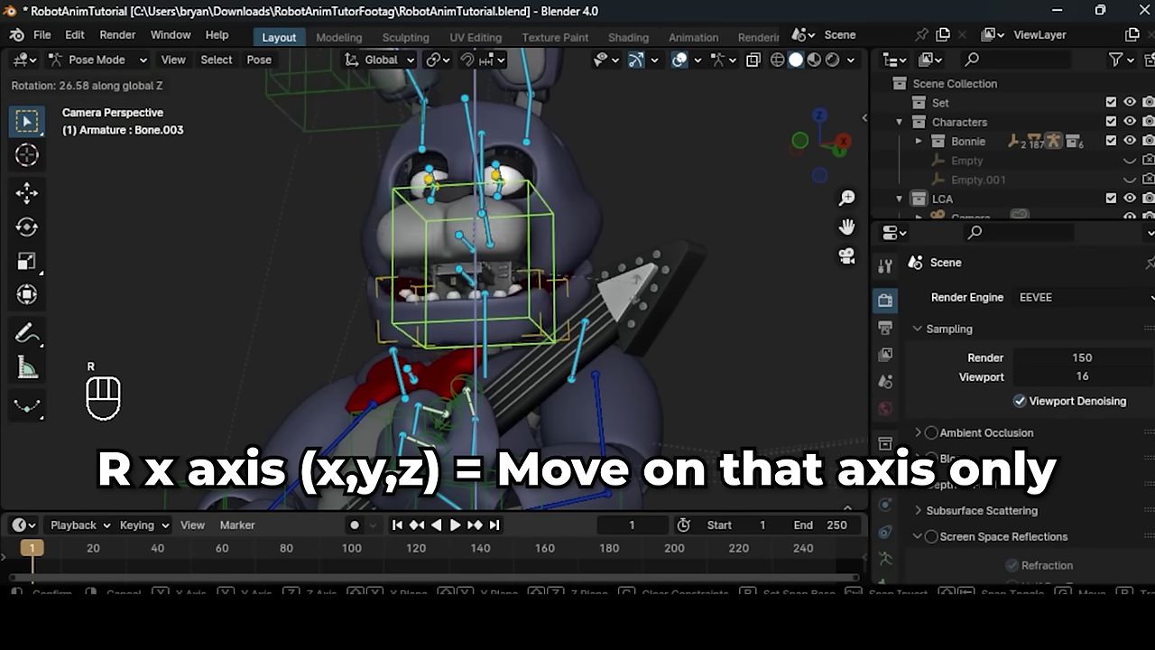
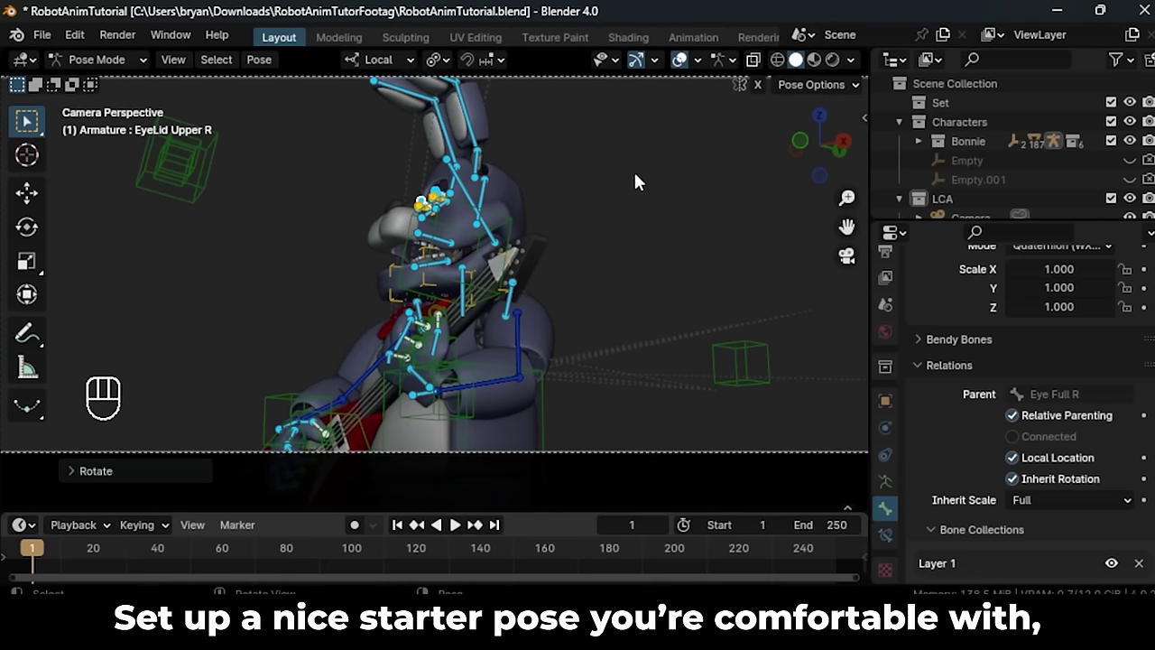
{"action": "key", "text": "a"}
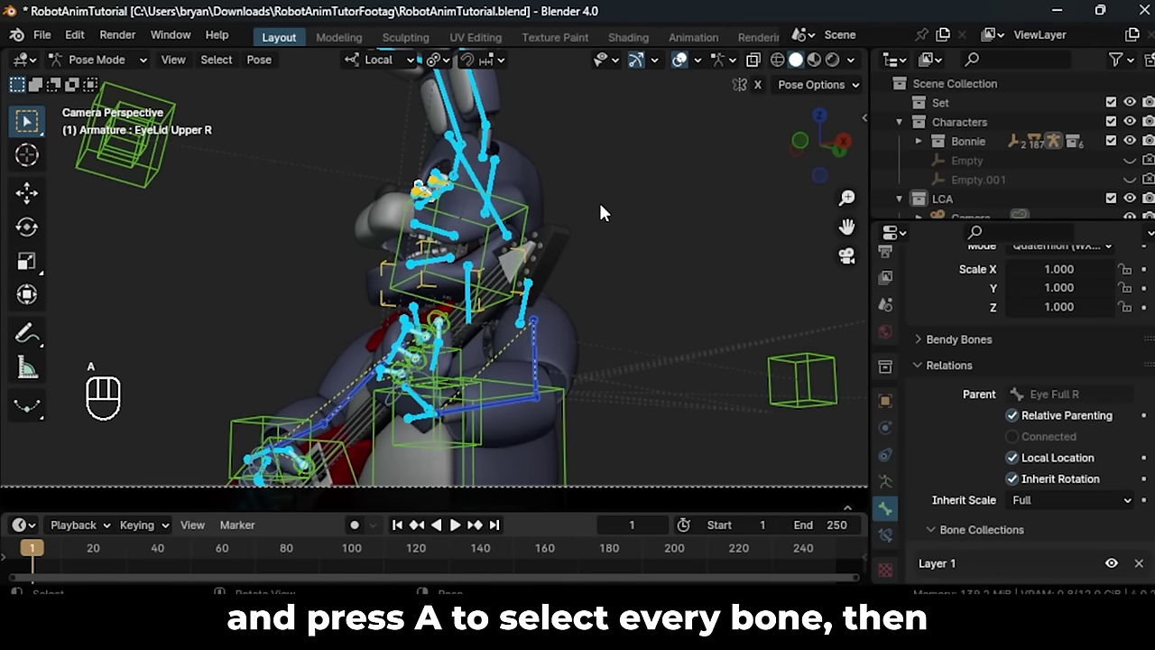
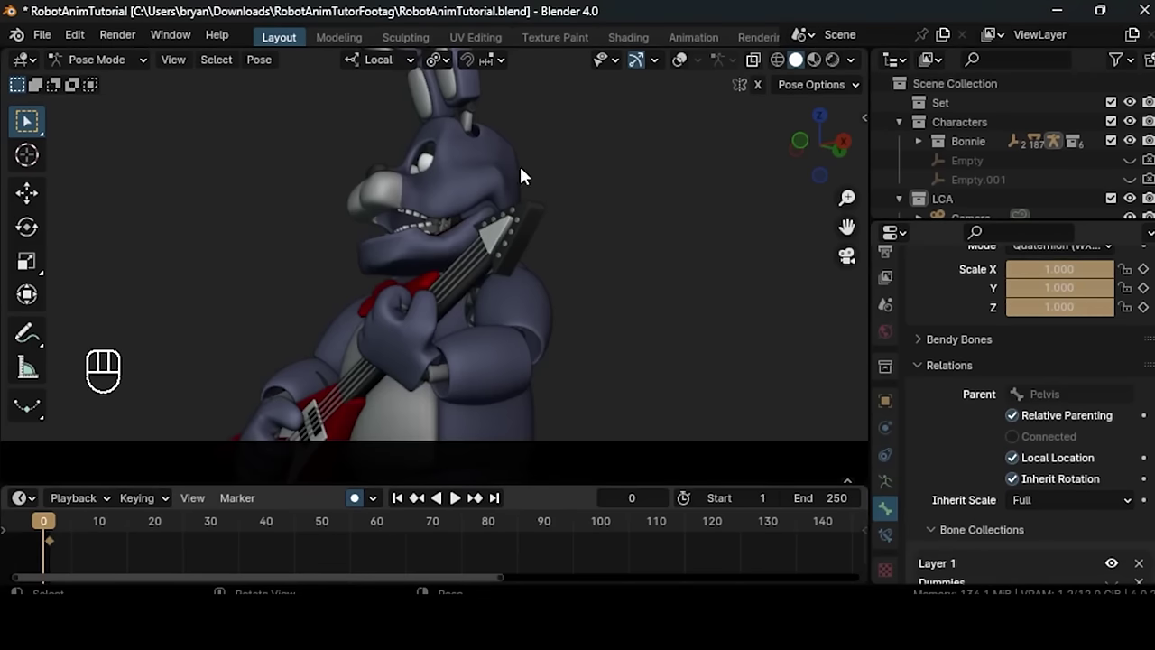
- Keyframe the torso bone rocking back and forth at several frames up to about frame 33
{"action": "key", "text": "space"}
{"action": "key", "text": "space"}
{"action": "key", "text": "r"}
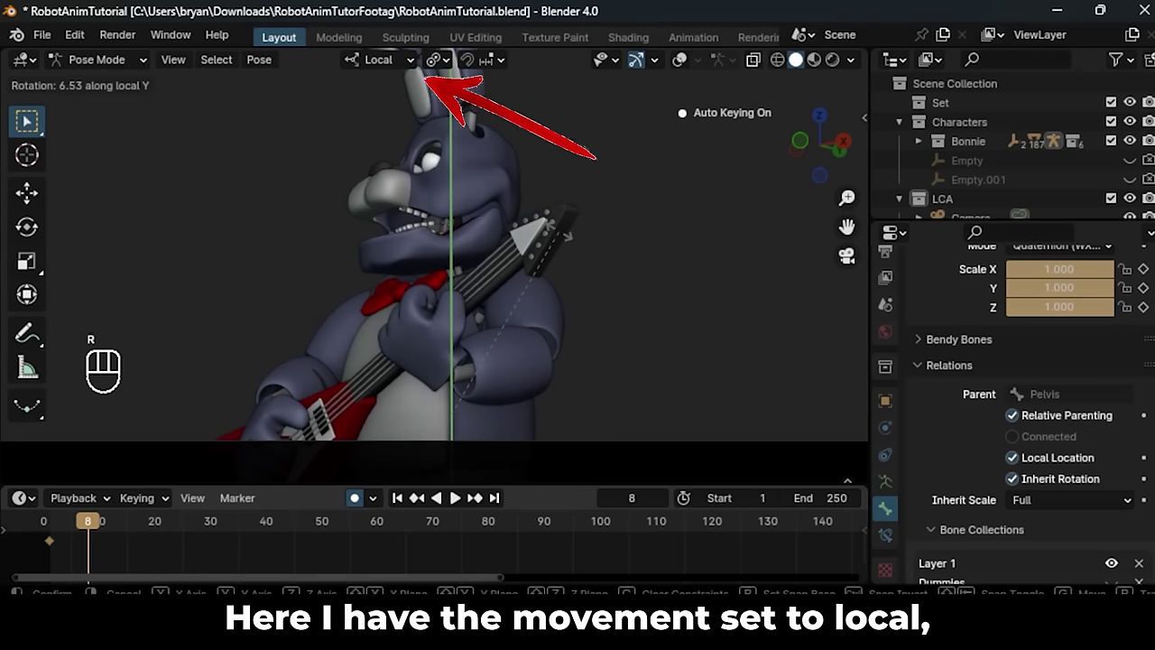
{"action": "left_click", "coordinate": [53, 526]}
{"action": "key", "text": "space"}
{"action": "key", "text": "space"}
{"action": "key", "text": "space"}
{"action": "key", "text": "r"}
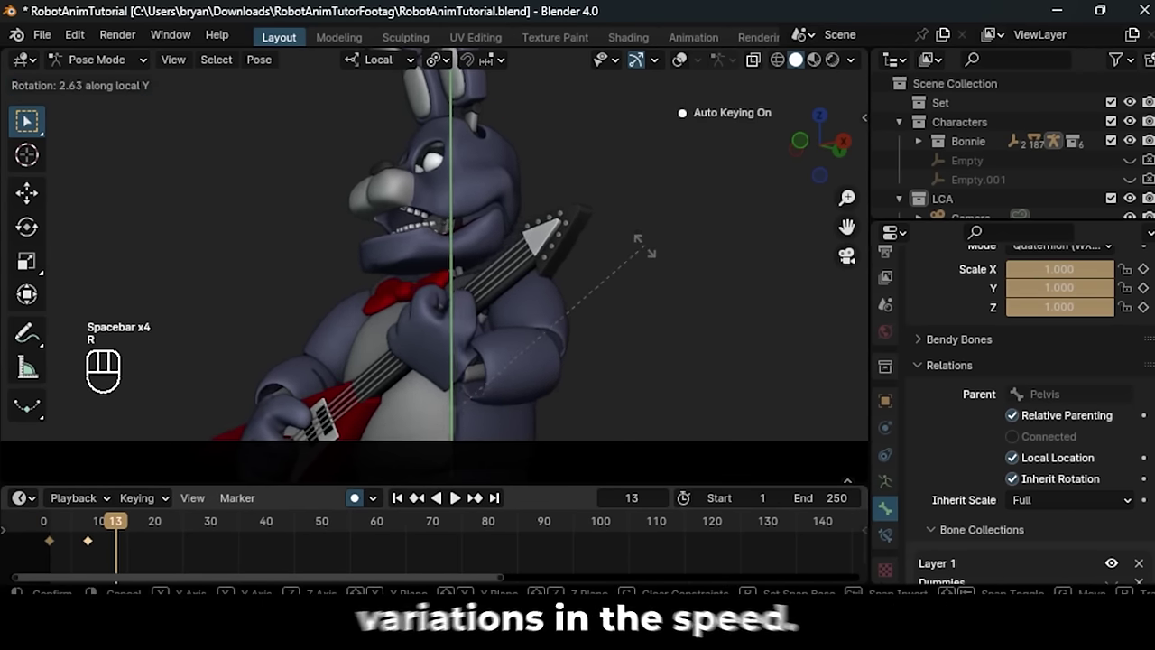
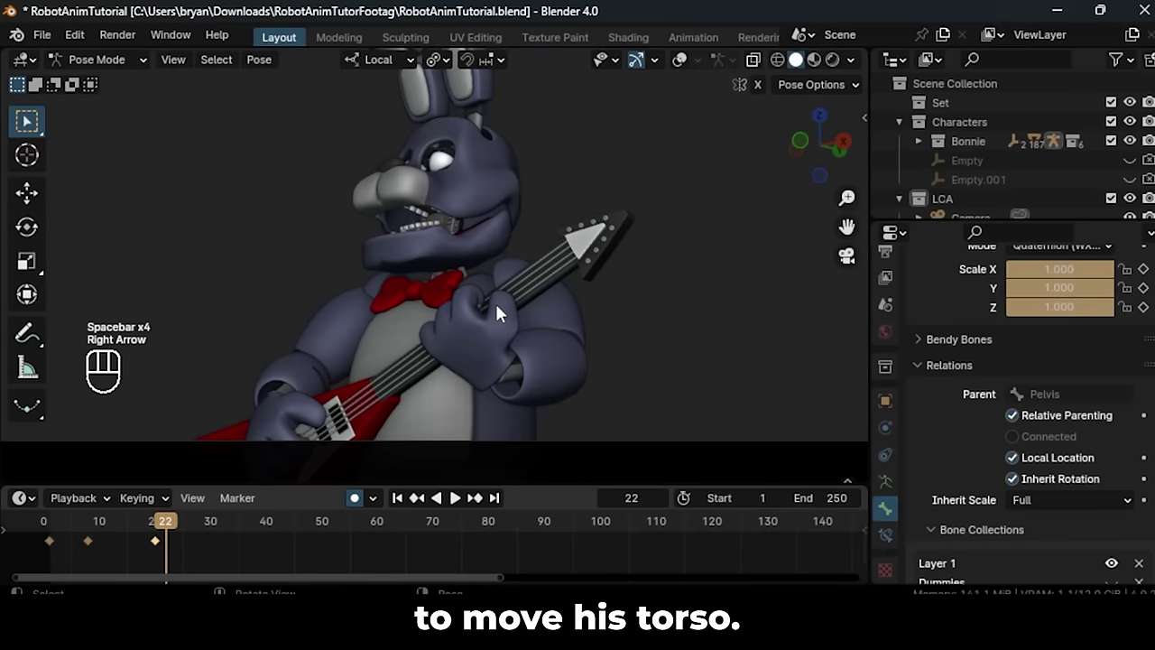
{"action": "key", "text": "r"}
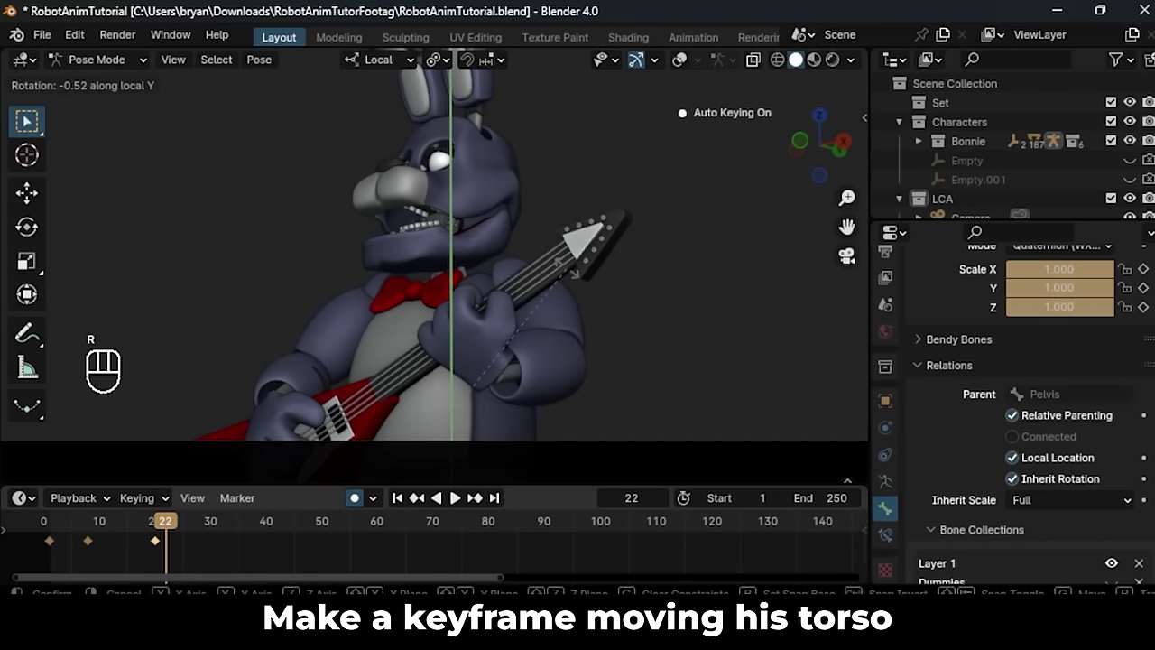
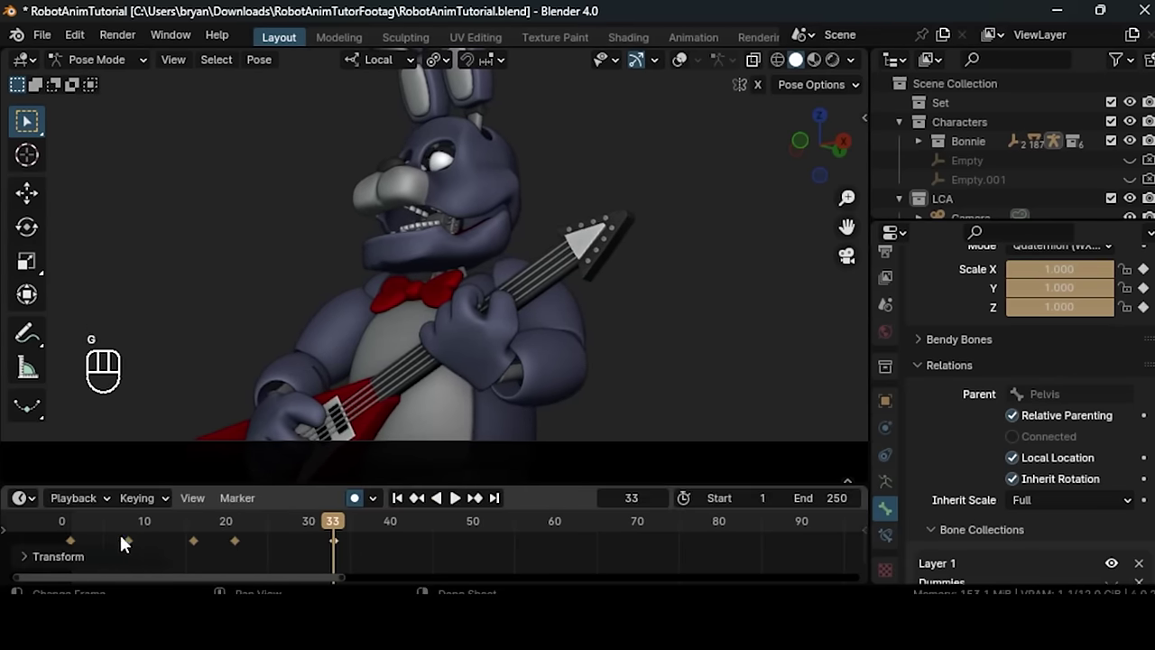
- Drag the later torso keyframes outward in the timeline to slow the rocking's pacing
{"action": "left_click", "coordinate": [64, 522]}
{"action": "key", "text": "space"}
{"action": "key", "text": "space"}
{"action": "left_click", "coordinate": [80, 527]}
{"action": "key", "text": "space"}
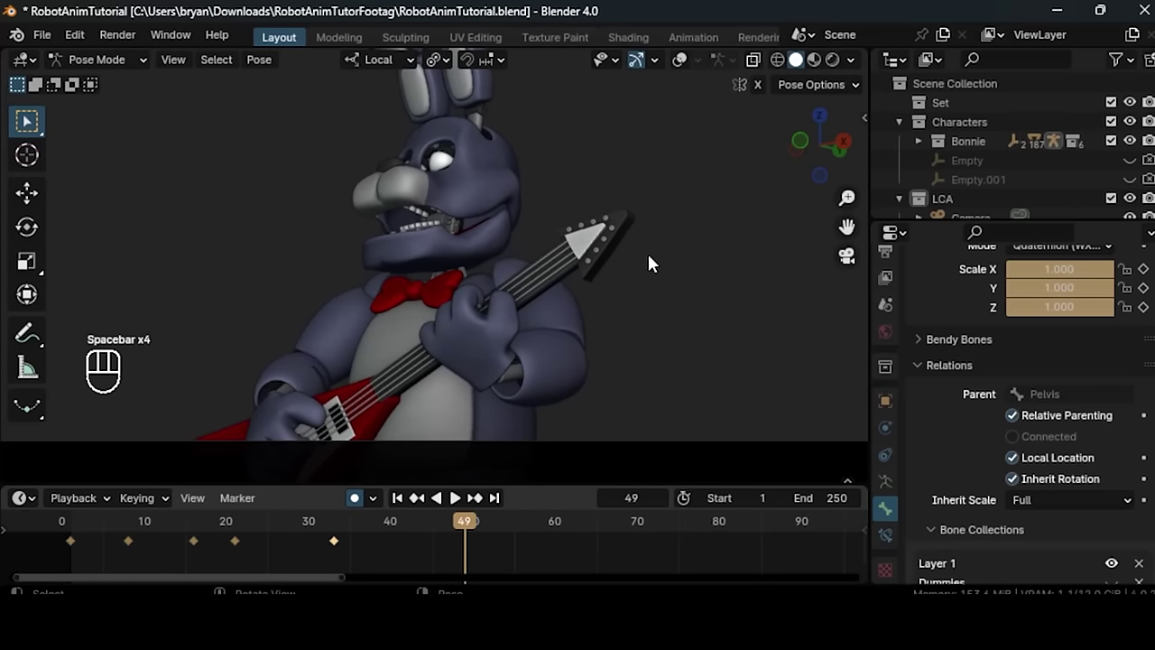
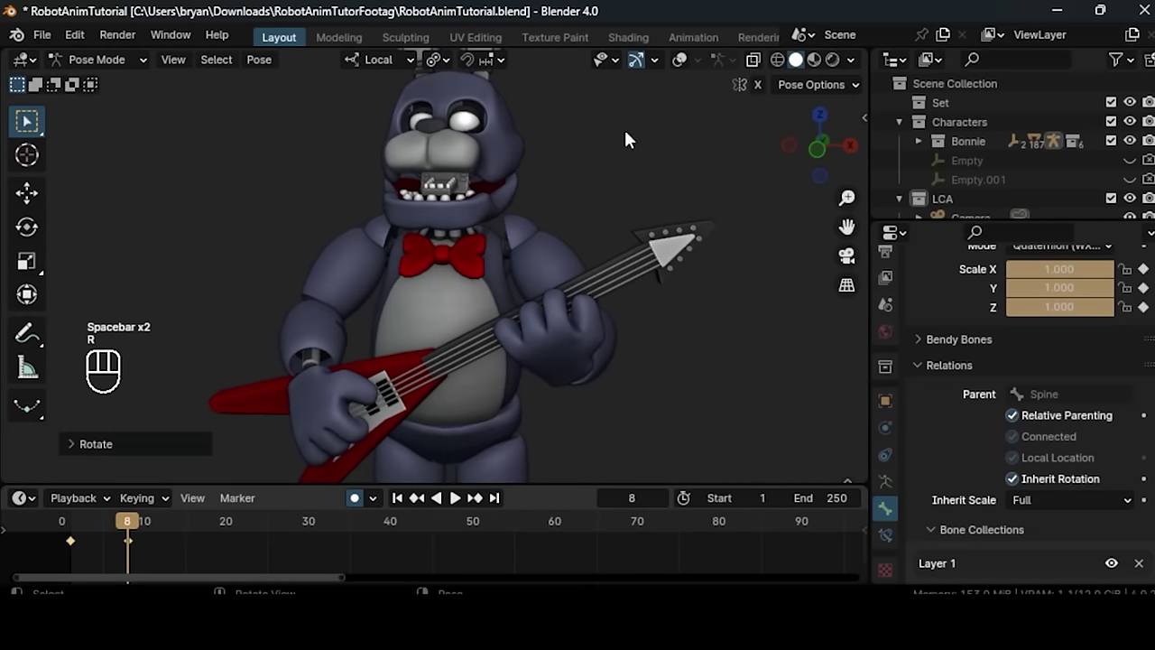
- Keyframe the neck bone bobbing forward and back around frames 25–30
{"action": "key", "text": "space"}
{"action": "key", "text": "r"}
{"action": "left_click", "coordinate": [844, 260]}
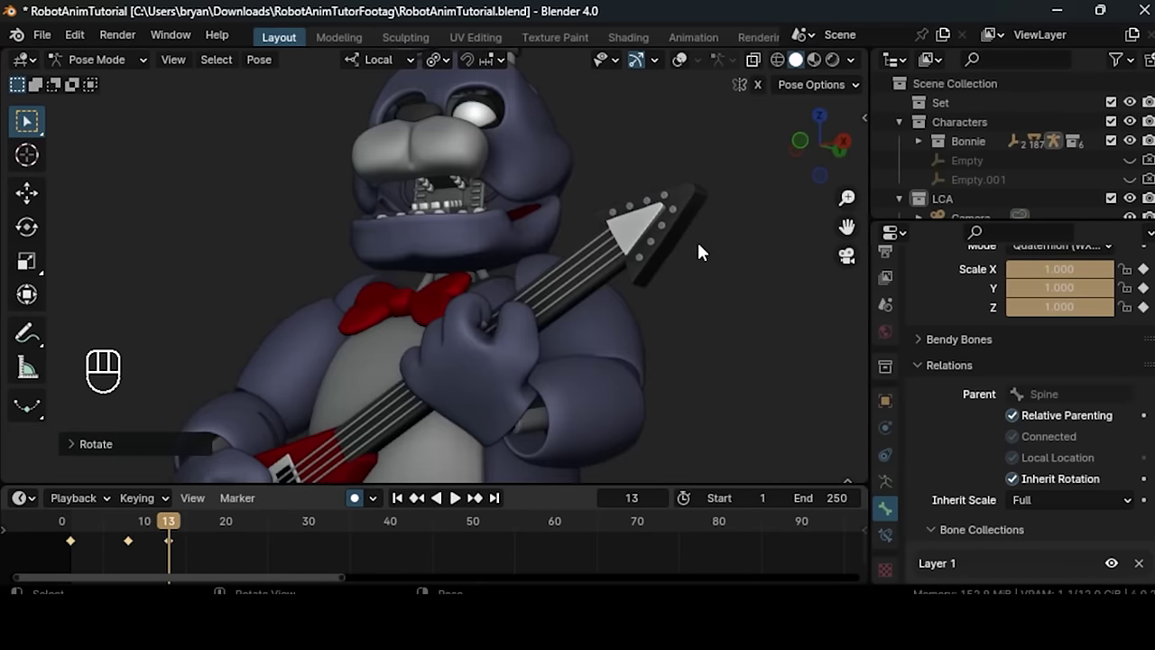
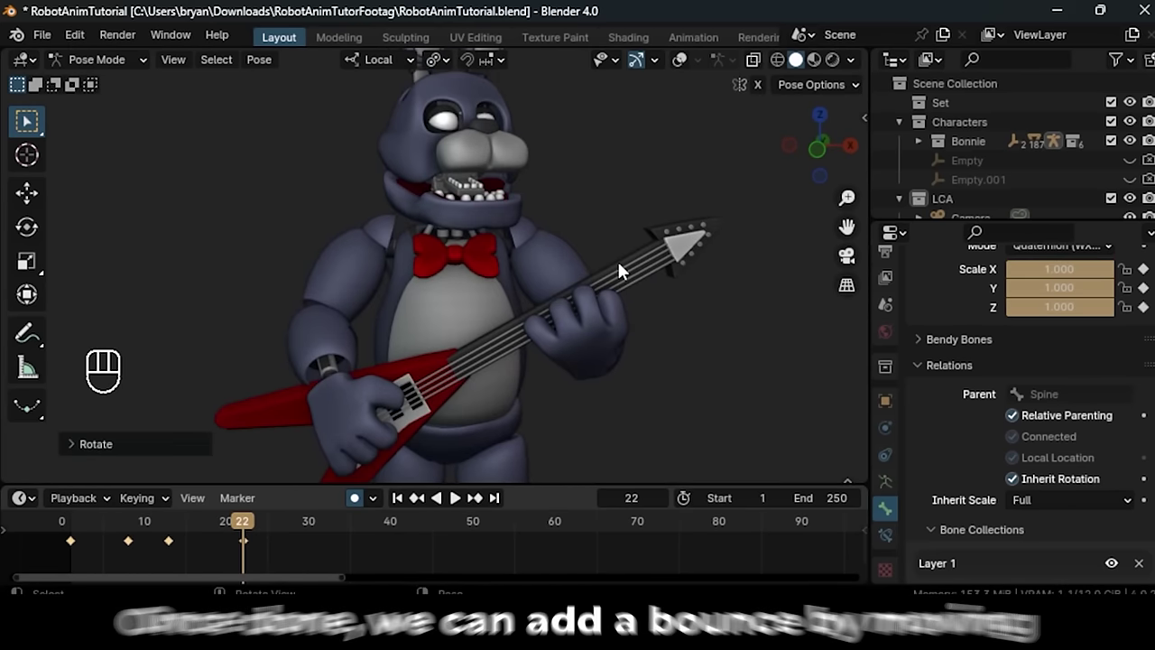
{"action": "key", "text": "Right"}
{"action": "key", "text": "Right"}
{"action": "key", "text": "Right"}
{"action": "key", "text": "r"}
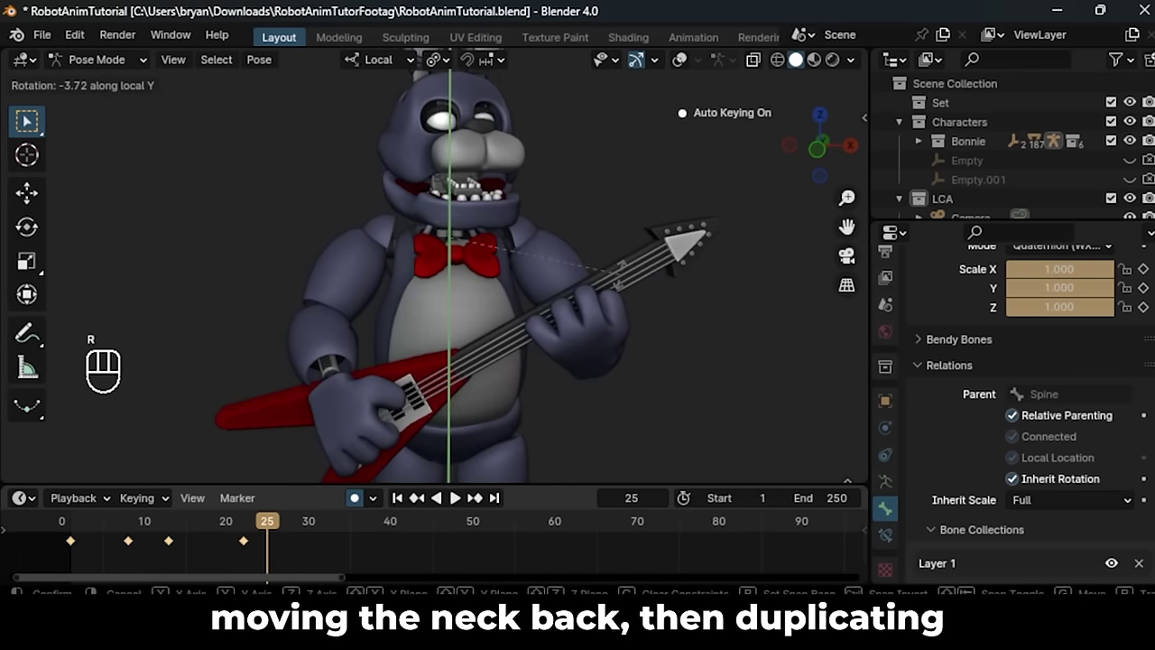
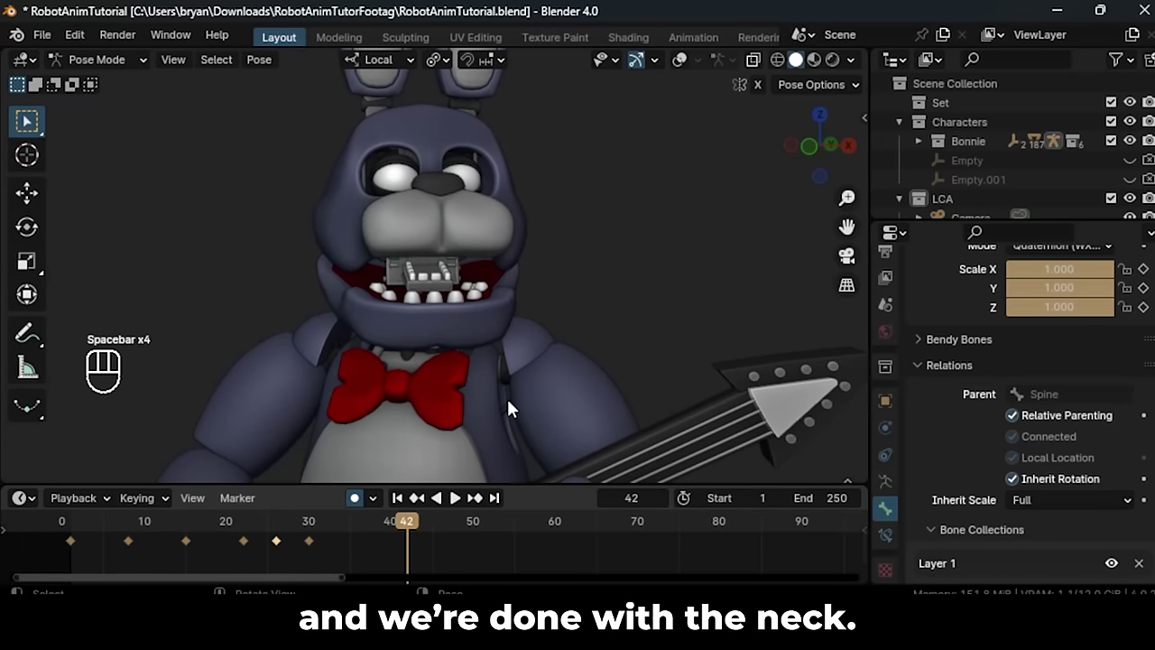
- Select the head bone at frame 1 and tilt it downward for the first dip keyframe
{"action": "left_click", "coordinate": [72, 524]}
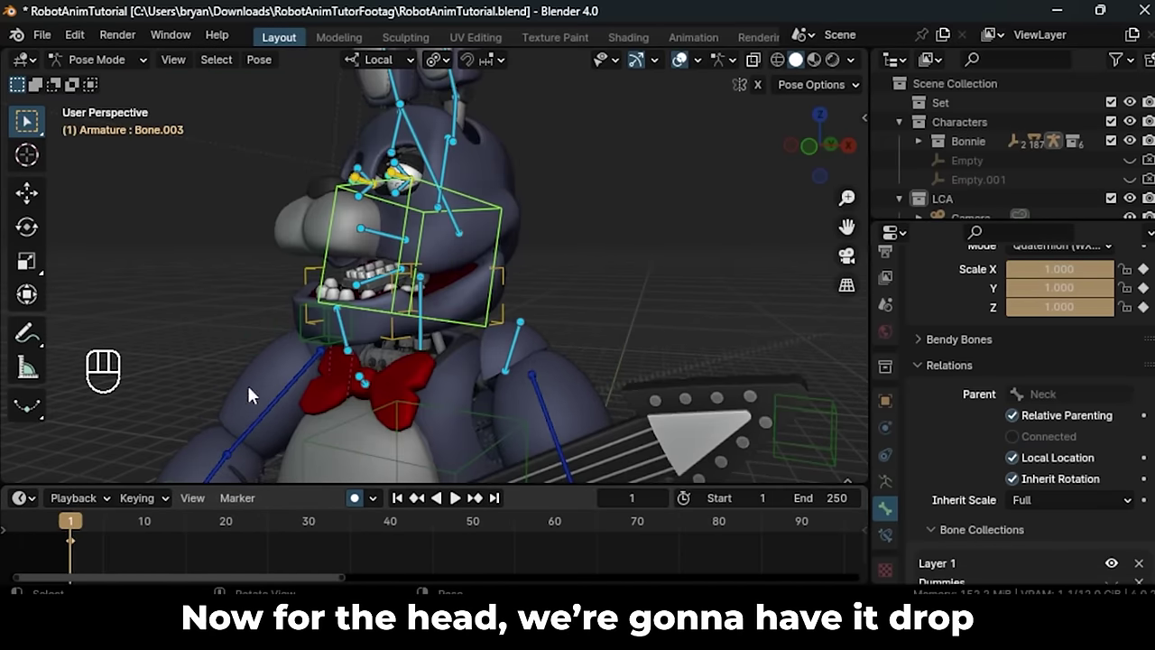
{"action": "left_click_drag", "start_coordinate": [406, 240], "coordinate": [459, 231]}
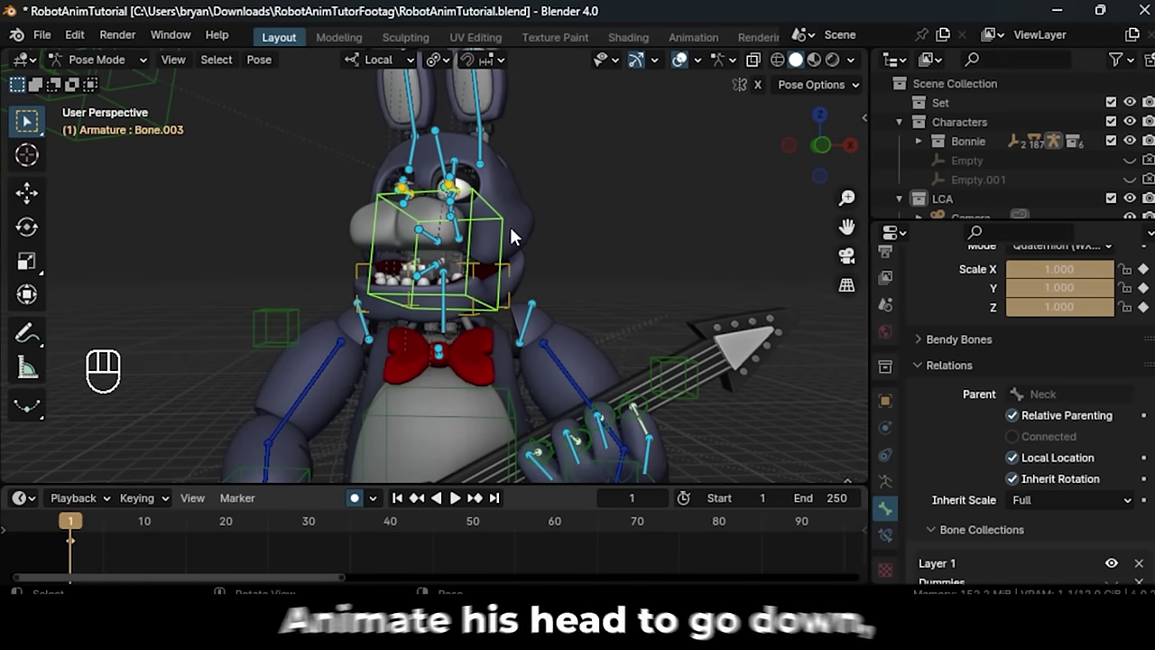
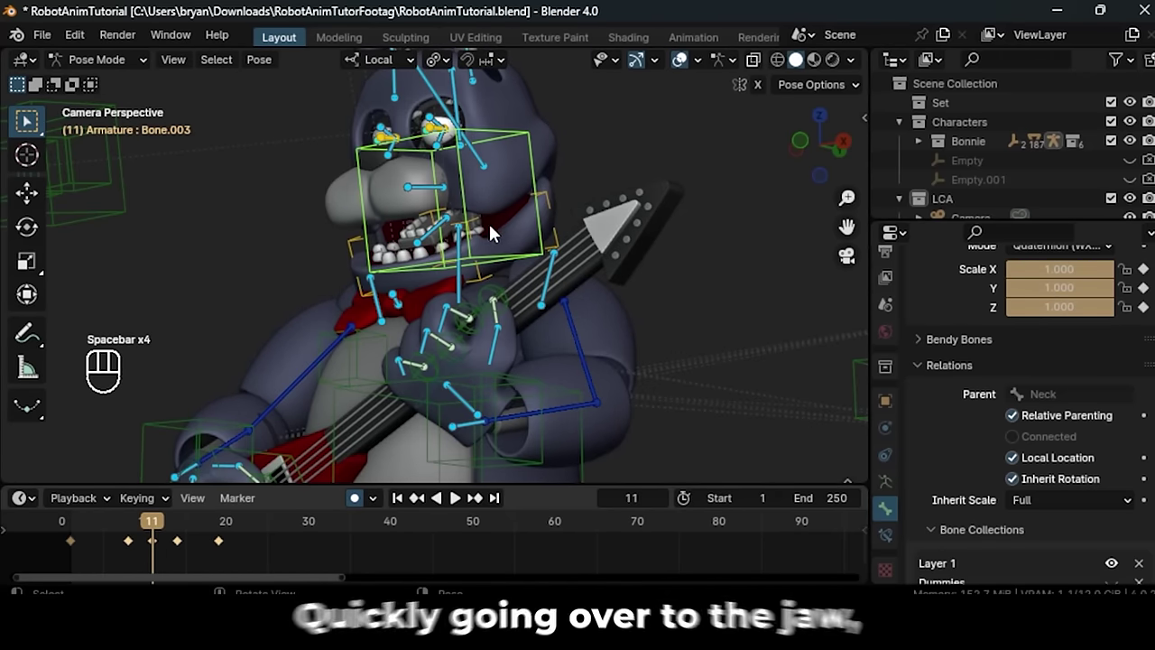
- Keyframe the jaw bone opening and closing on several successive frames
{"action": "left_click", "coordinate": [79, 519]}
{"action": "key", "text": "space"}
{"action": "key", "text": "space"}
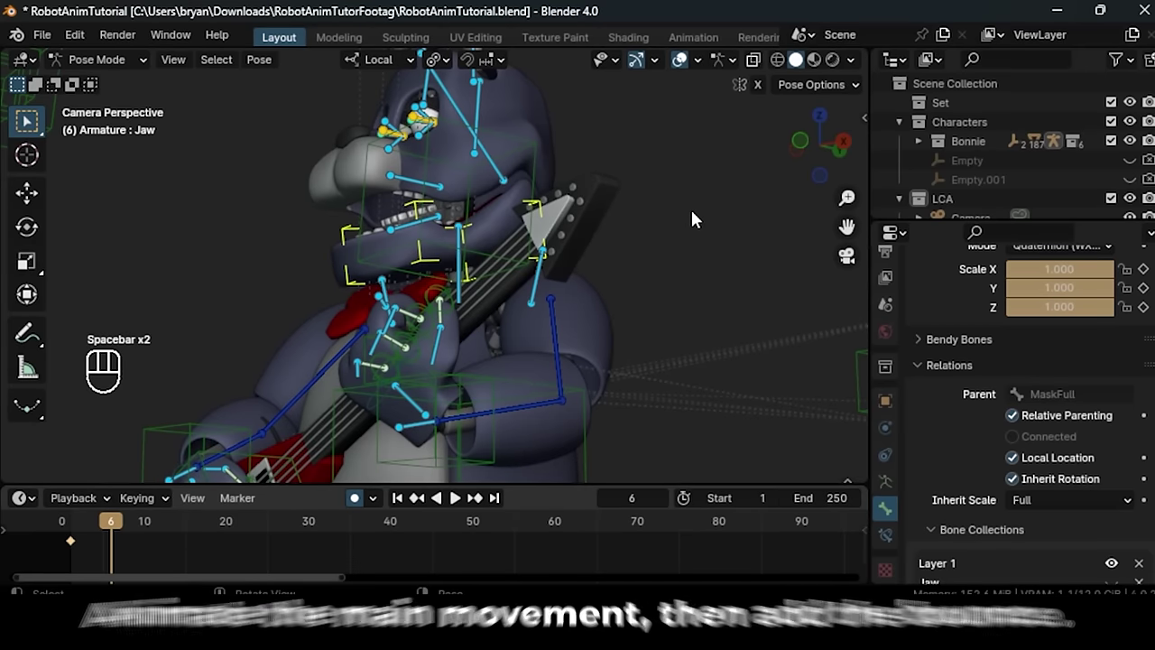
{"action": "key", "text": "r"}
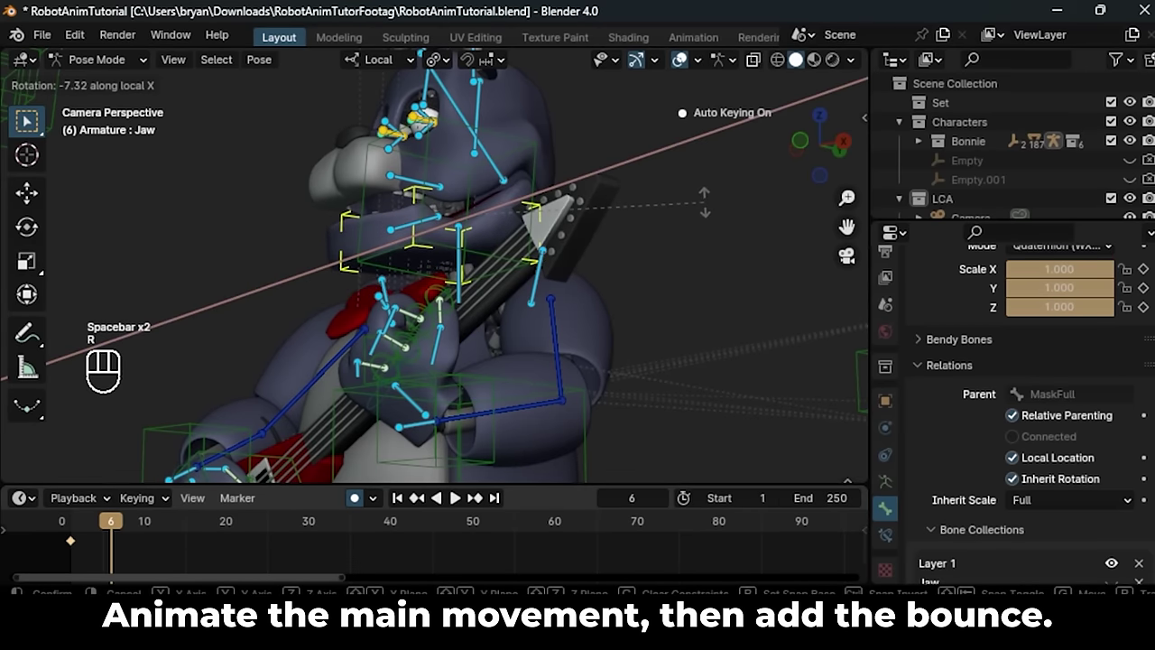
{"action": "key", "text": "space"}
{"action": "key", "text": "r"}
{"action": "key", "text": "space"}
{"action": "key", "text": "r"}
{"action": "key", "text": "Right"}
{"action": "key", "text": "r"}
{"action": "left_click", "coordinate": [193, 550]}
- Duplicate the jaw keyframes and place the copies later in the timeline
{"action": "key", "text": "shift+d"}
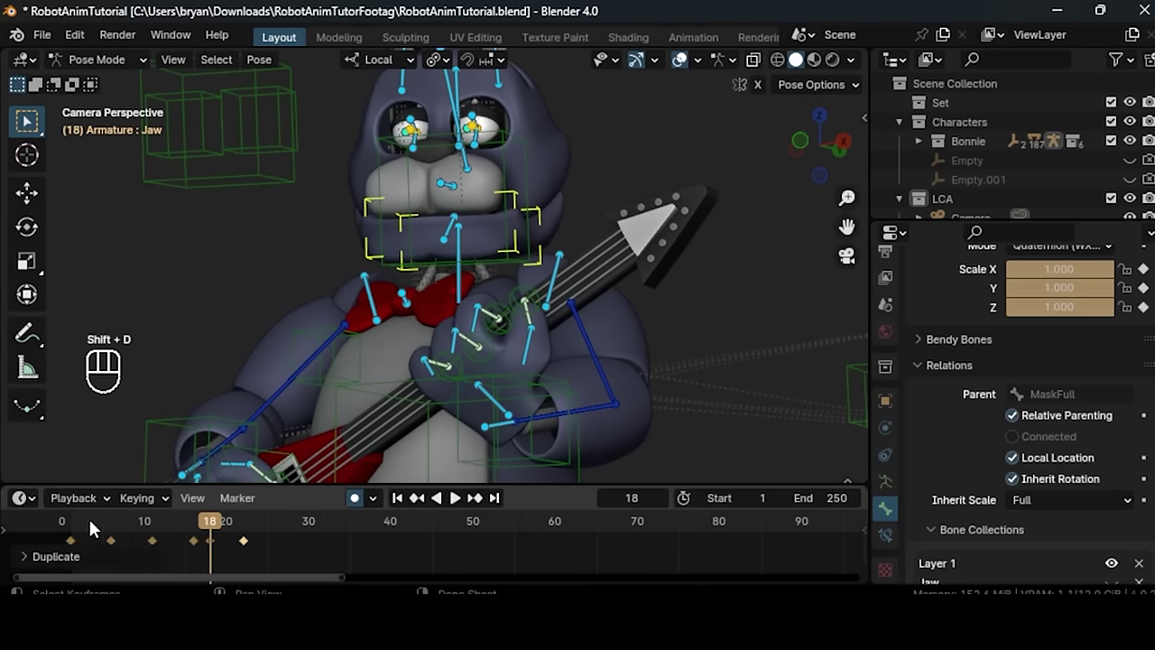
{"action": "left_click", "coordinate": [69, 526]}
{"action": "key", "text": "space"}
{"action": "key", "text": "space"}
{"action": "left_click", "coordinate": [689, 59]}
- Spread the torso and neck keyframes wider for slower movement and play back to check timing
{"action": "key", "text": "space"}
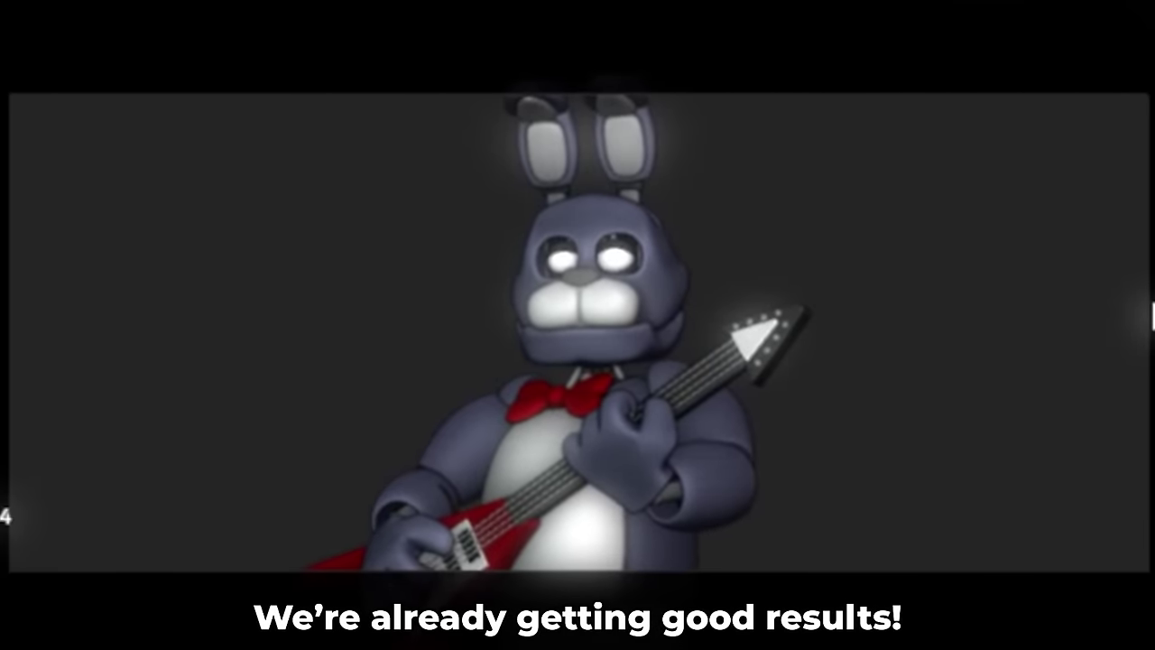
{"action": "key", "text": "space"}
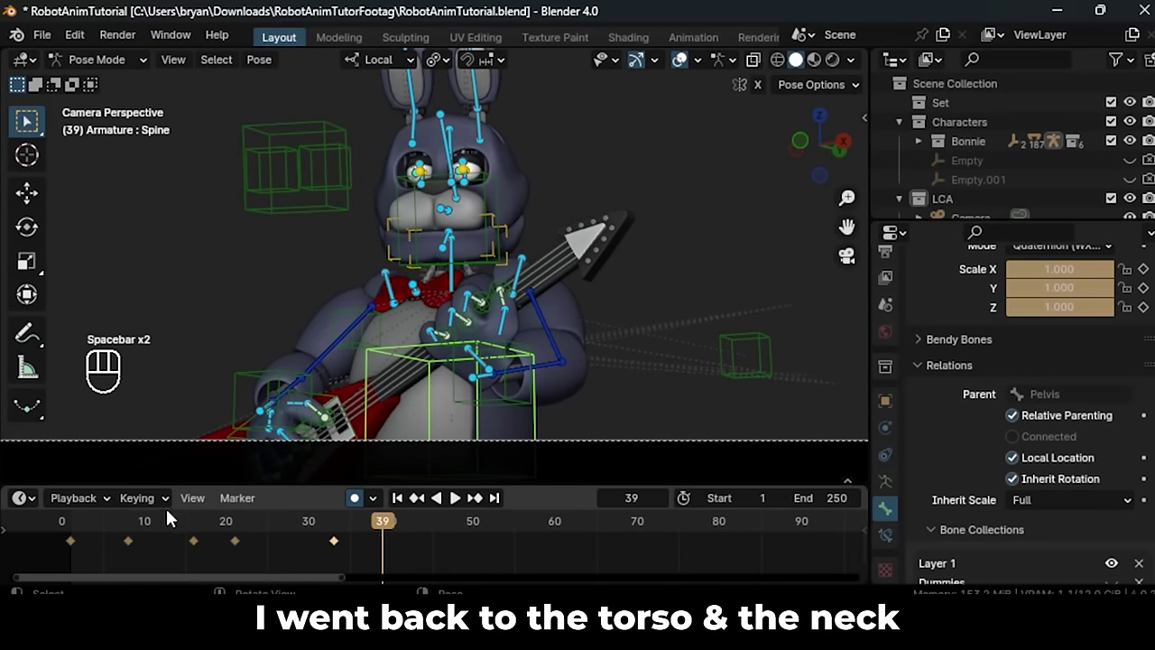
{"action": "left_click", "coordinate": [65, 535]}
{"action": "key", "text": "space"}
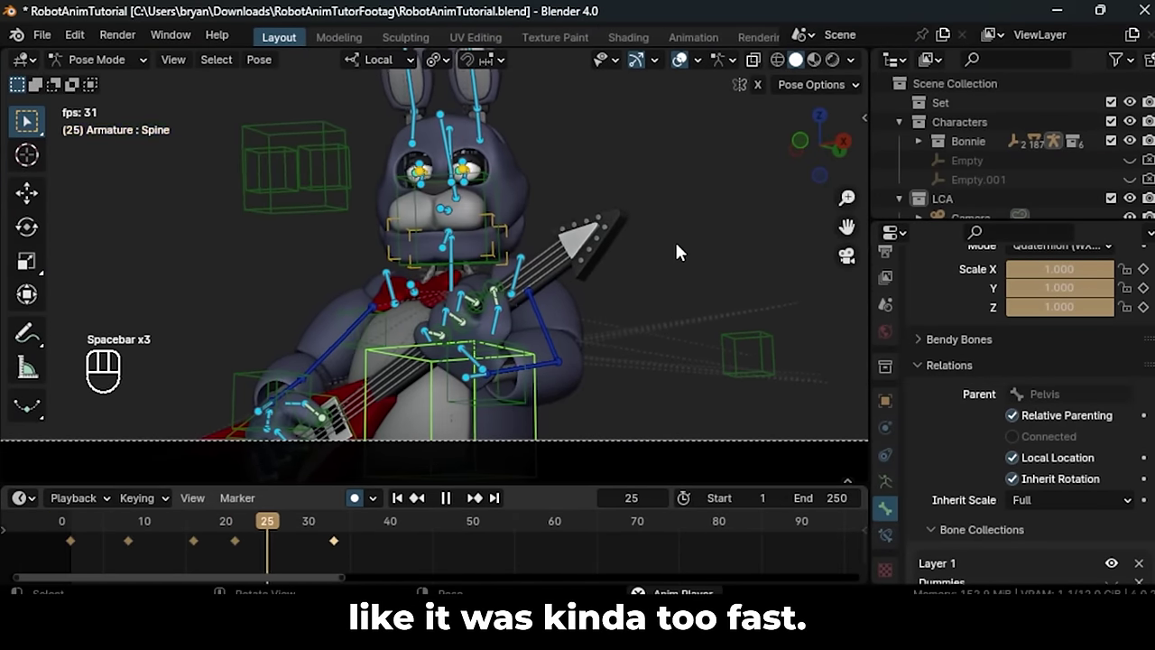
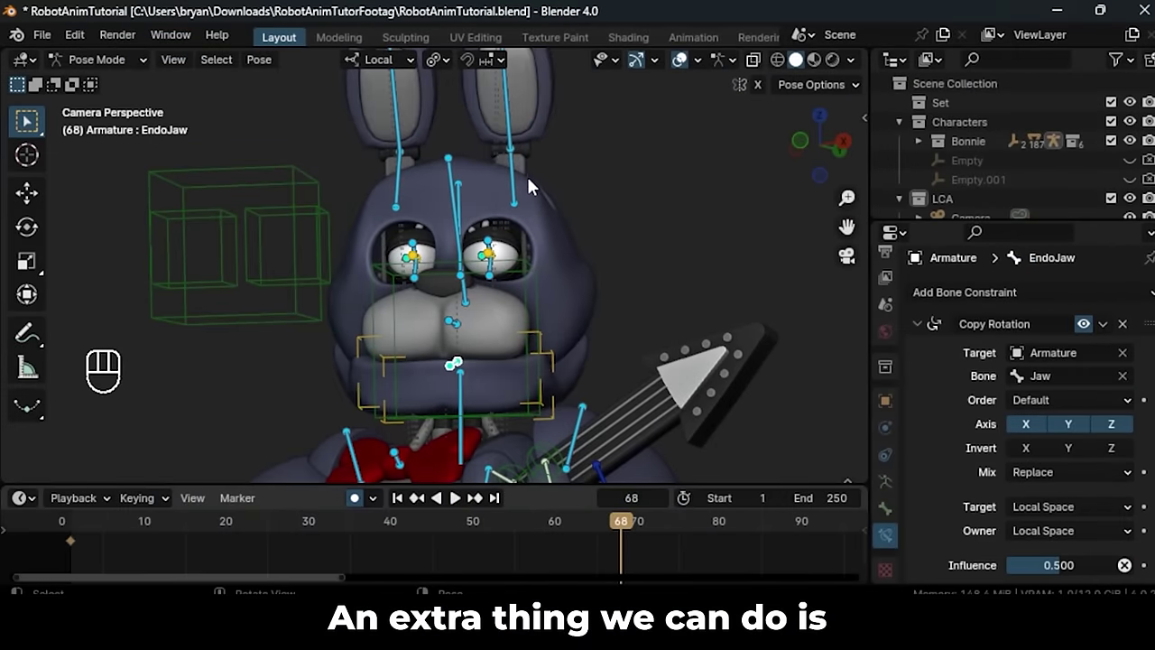
- Give Ear 0 R a Copy Rotation constraint targeting Ear 0 L so rotating the left ear moves both
{"action": "key", "text": "r"}
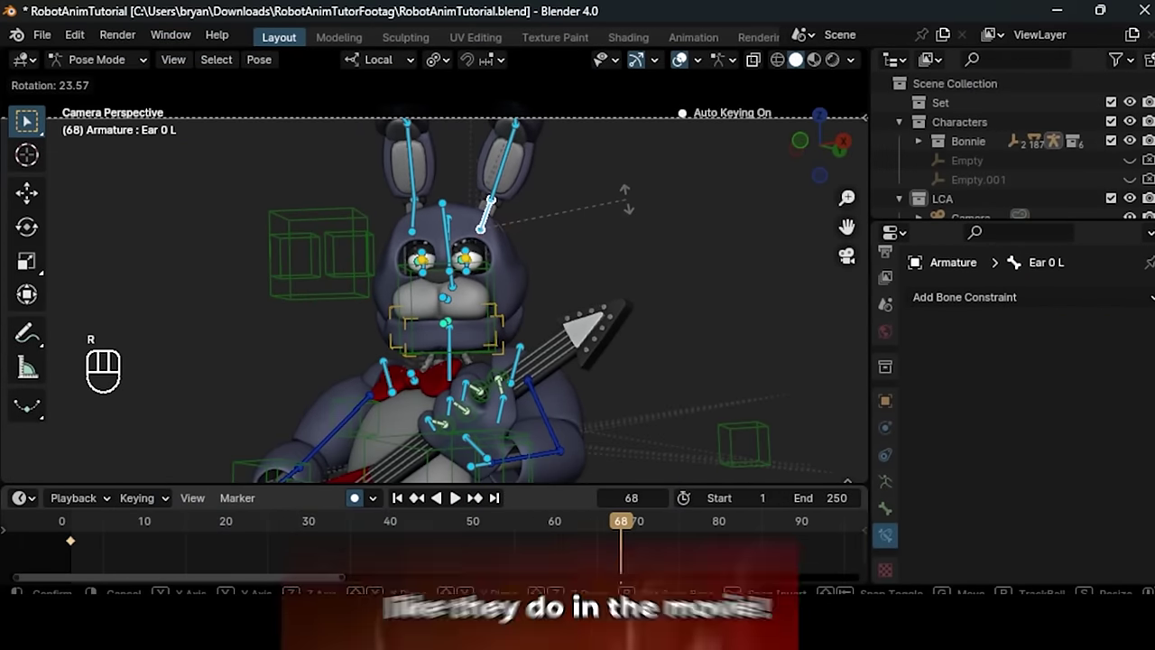
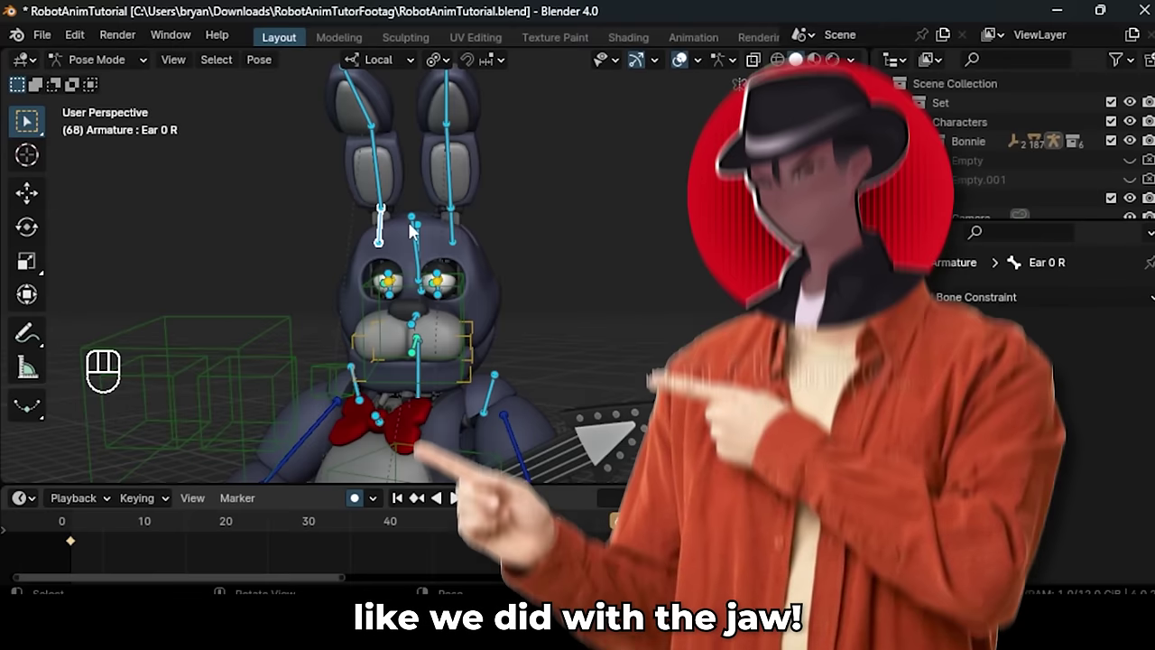
{"action": "left_click_drag", "start_coordinate": [1029, 304], "coordinate": [826, 369]}
{"action": "left_click_drag", "start_coordinate": [1014, 333], "coordinate": [961, 408]}
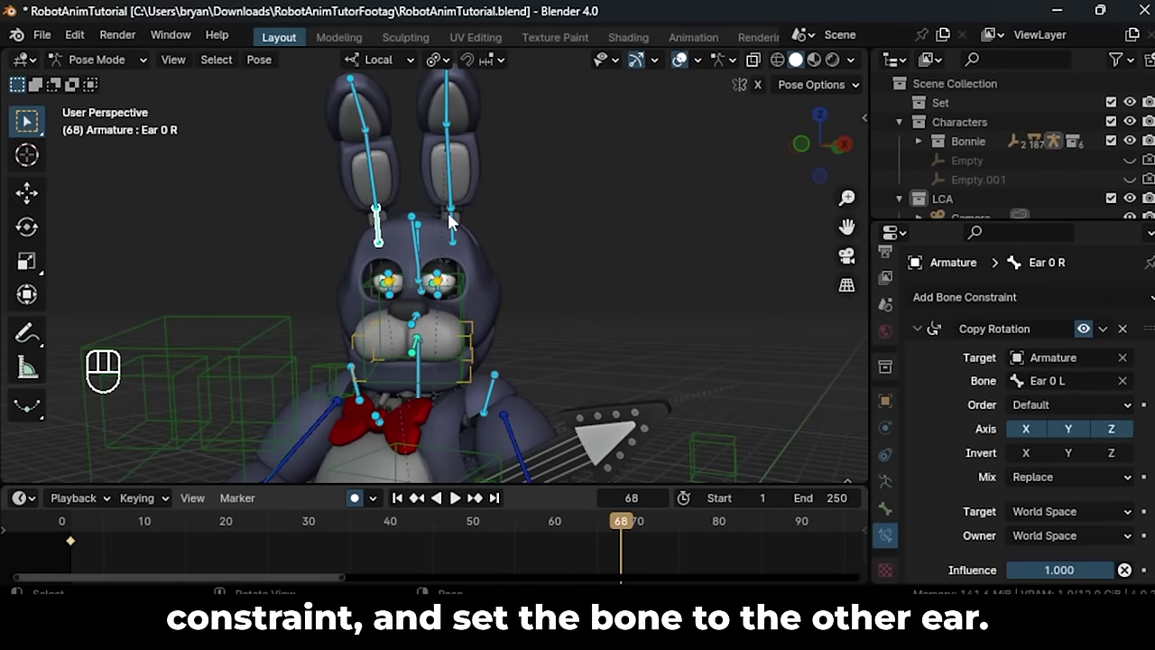
{"action": "key", "text": "r"}
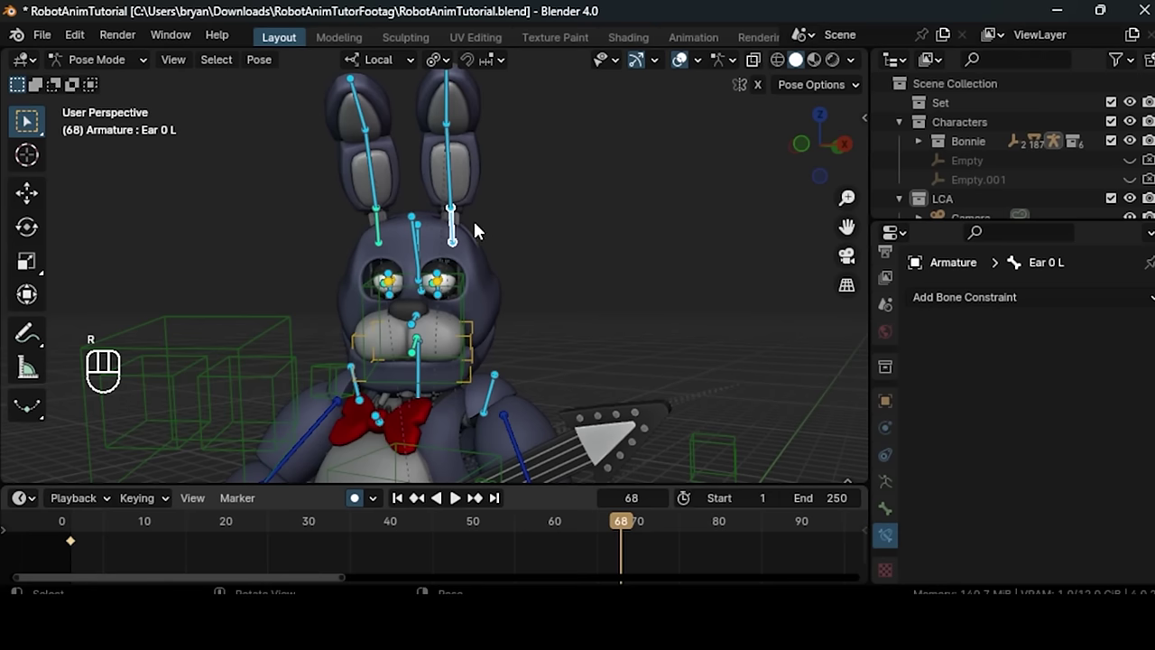
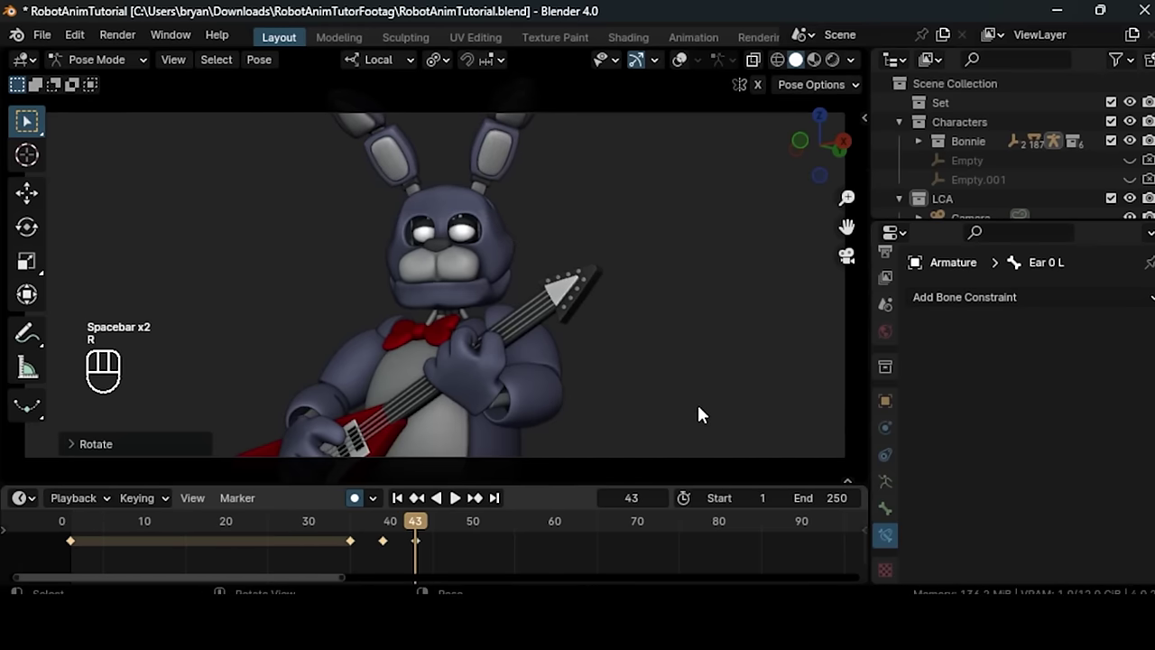
- Keyframe the left ear rotating alternately on quick successive frames after frame 35
{"action": "key", "text": "space"}
{"action": "key", "text": "space"}
{"action": "key", "text": "space"}
{"action": "left_click", "coordinate": [343, 524]}
{"action": "key", "text": "space"}
{"action": "key", "text": "space"}
{"action": "left_click", "coordinate": [324, 528]}
{"action": "key", "text": "space"}
{"action": "key", "text": "space"}
{"action": "left_click", "coordinate": [340, 527]}
- Add further ear bounce keyframes and preview the wobble around frame 51
{"action": "key", "text": "space"}
{"action": "key", "text": "space"}
{"action": "key", "text": "space"}
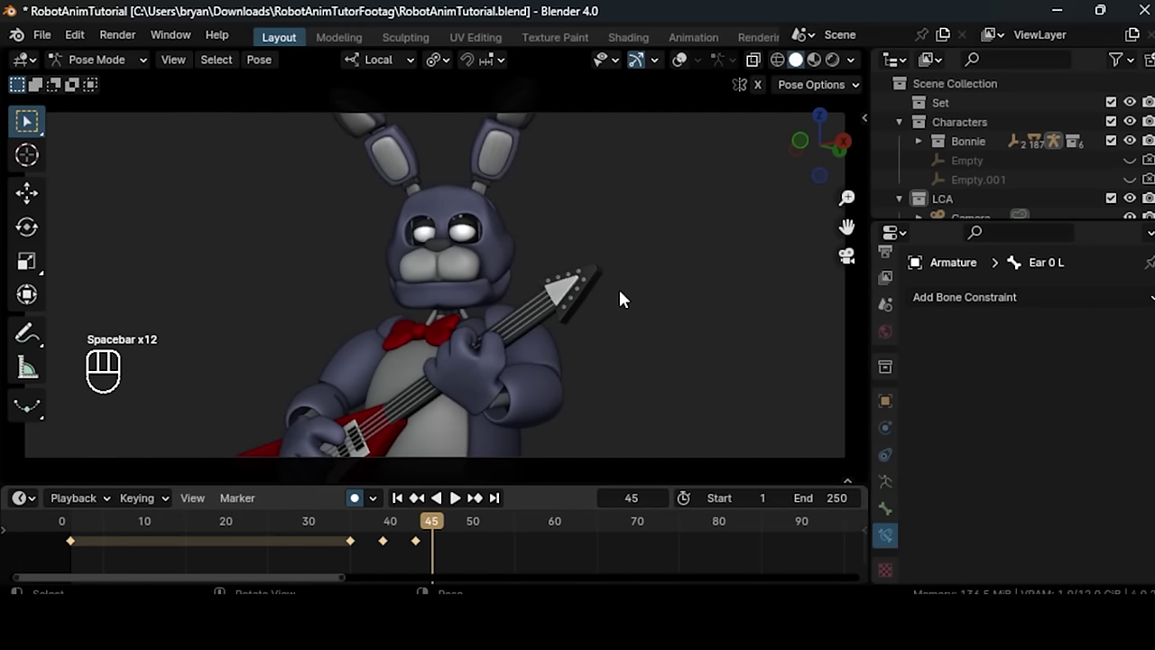
{"action": "key", "text": "r"}
{"action": "key", "text": "Right"}
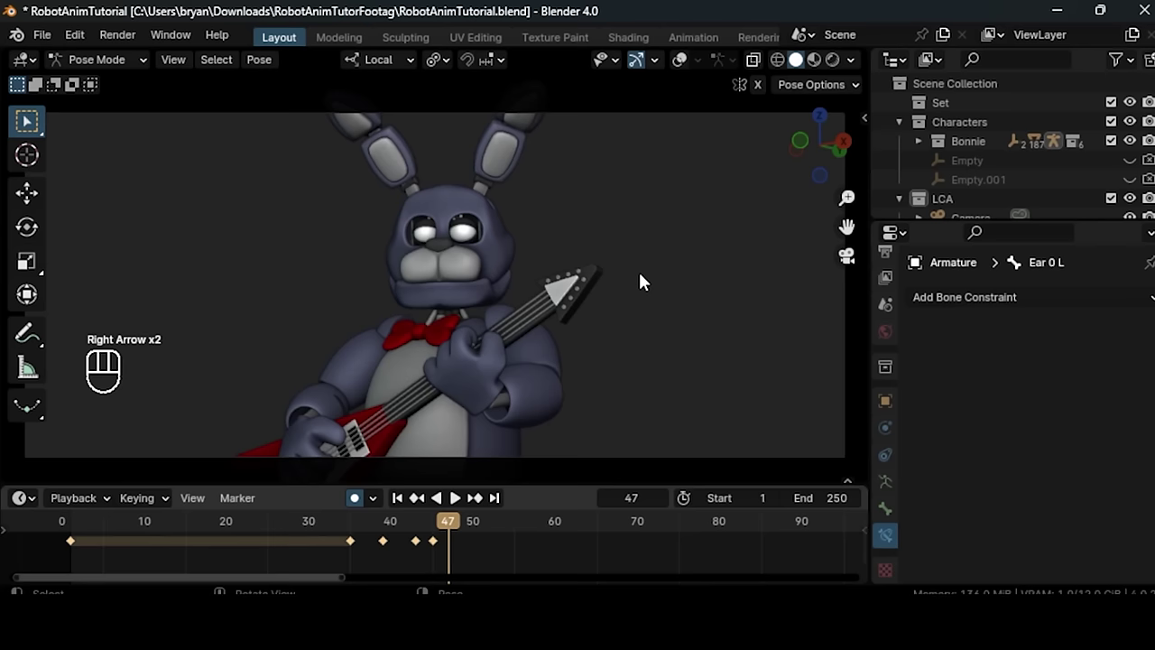
{"action": "key", "text": "Right"}
{"action": "key", "text": "i"}
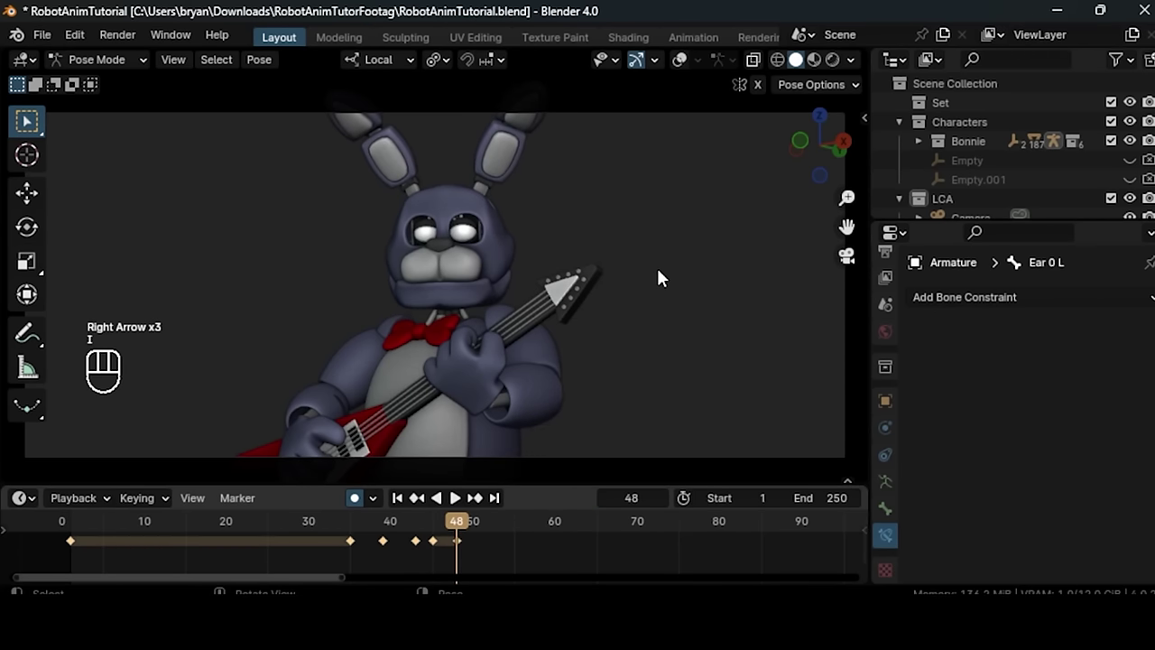
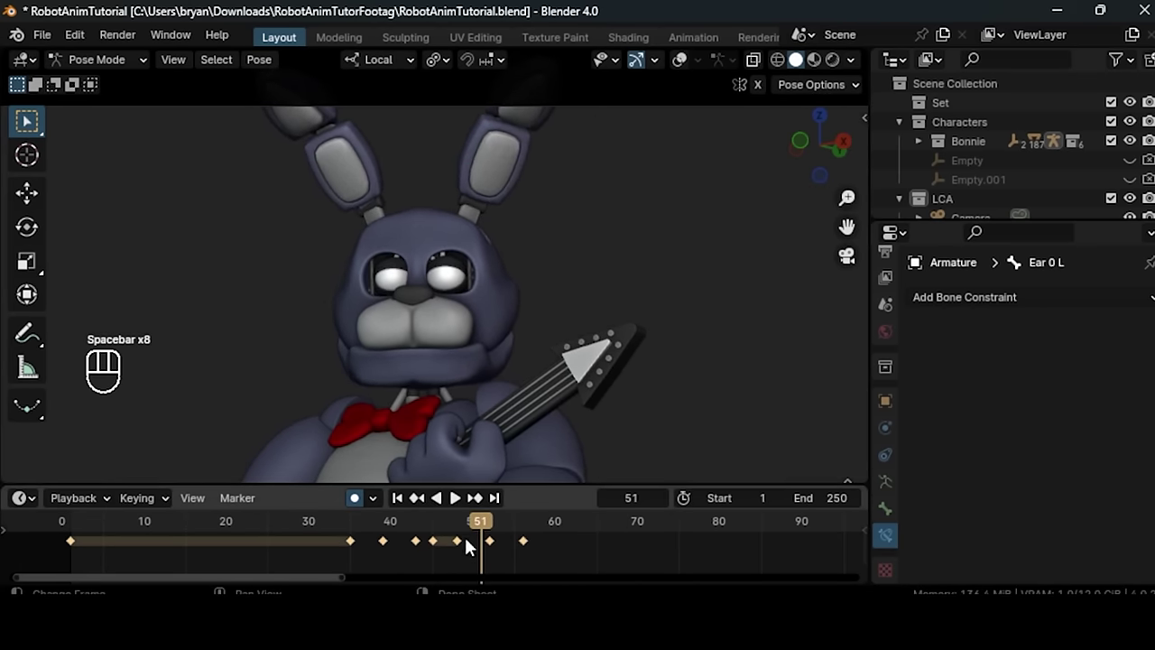
{"action": "left_click_drag", "start_coordinate": [424, 526], "coordinate": [451, 532]}
{"action": "left_click", "coordinate": [469, 575]}
- Keyframe more back-and-forth ear wobbles extending to about frame 59
{"action": "key", "text": "b"}
{"action": "key", "text": "space"}
{"action": "key", "text": "g"}
{"action": "left_click", "coordinate": [303, 530]}
{"action": "key", "text": "space"}
{"action": "key", "text": "space"}
{"action": "left_click", "coordinate": [266, 527]}
{"action": "key", "text": "space"}
{"action": "key", "text": "space"}
{"action": "left_click", "coordinate": [310, 526]}
- Play back the full animation to review the ear bounce with the rest of the rig
{"action": "key", "text": "space"}
{"action": "key", "text": "space"}
{"action": "key", "text": "space"}
{"action": "key", "text": "space"}
{"action": "key", "text": "space"}
{"action": "left_click", "coordinate": [687, 68]}
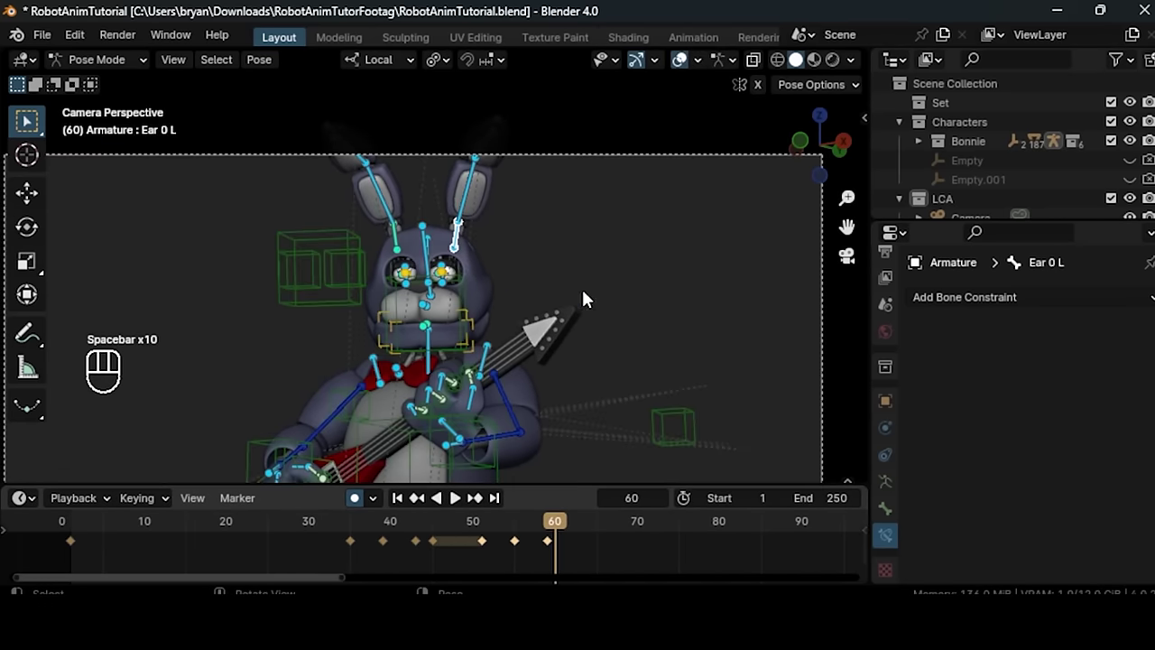
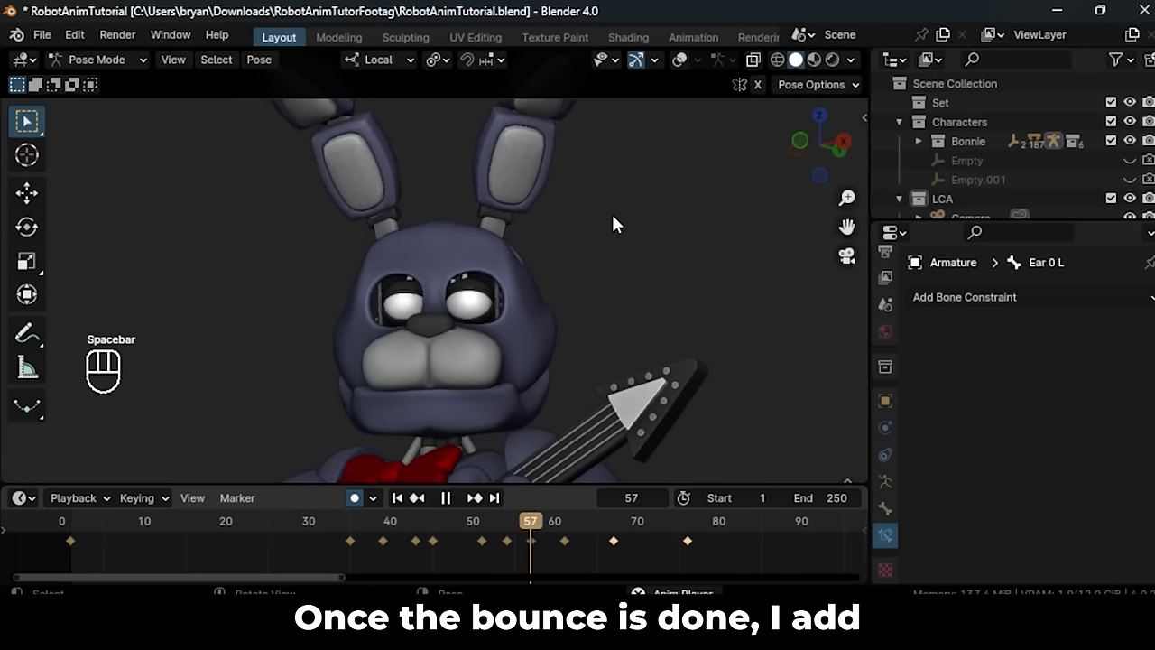
- Stop playback, select the torso bone, save the file and key its current rotation
{"action": "key", "text": "space"}
{"action": "left_click", "coordinate": [452, 543]}
{"action": "left_click", "coordinate": [444, 528]}
{"action": "key", "text": "space"}
{"action": "key", "text": "space"}
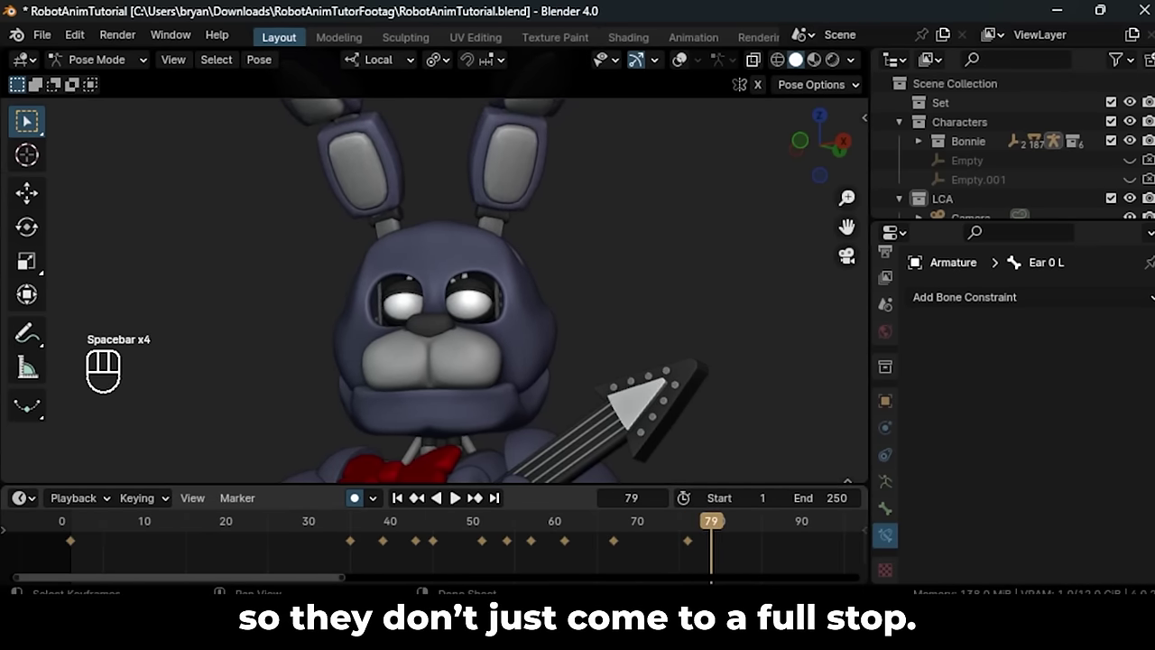
{"action": "left_click", "coordinate": [693, 534]}
{"action": "key", "text": "ctrl+s"}
{"action": "key", "text": "space"}
{"action": "key", "text": "space"}
{"action": "key", "text": "space"}
{"action": "key", "text": "i"}
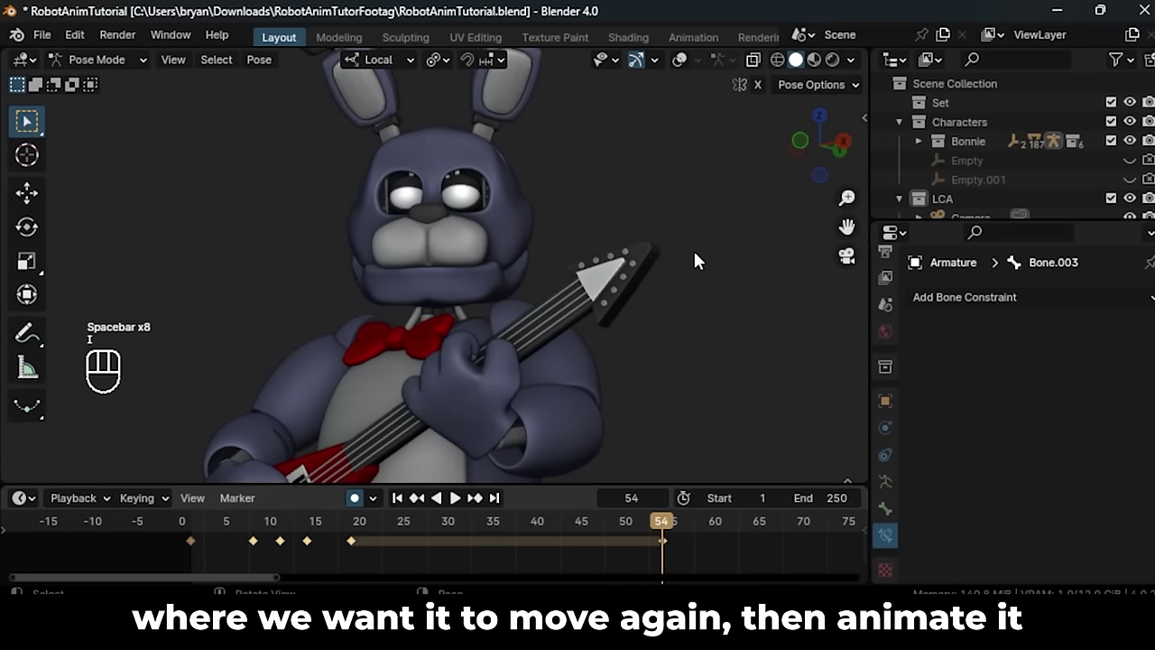
- Rotate the torso bone slightly upward so Auto Keying records the tilted pose
{"action": "key", "text": "space"}
{"action": "key", "text": "r"}
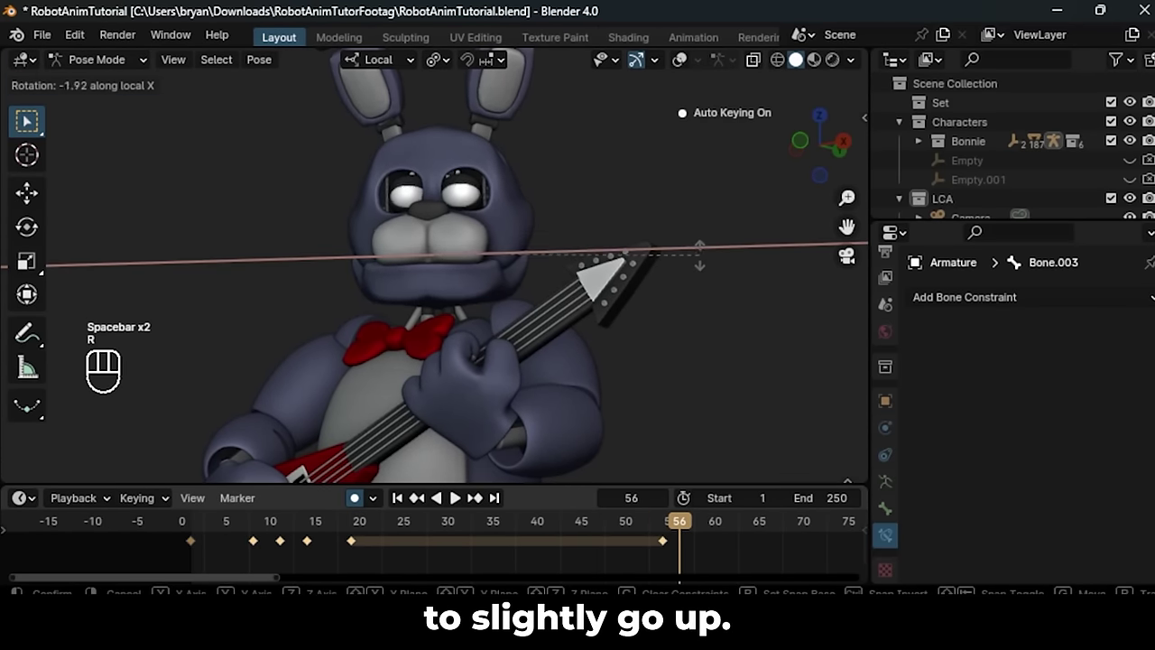
{"action": "key", "text": "Right"}
{"action": "key", "text": "Right"}
{"action": "key", "text": "Right"}
{"action": "key", "text": "r"}
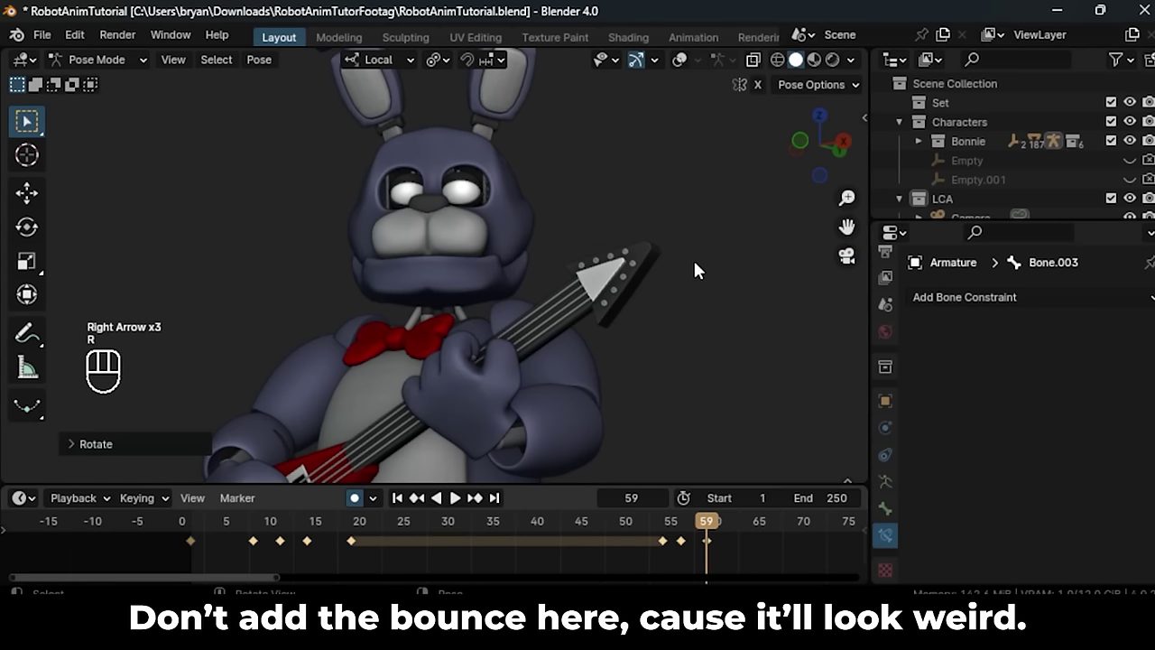
- Key intermediate torso poses on later frames so the tilt eases rather than snaps
{"action": "left_click", "coordinate": [716, 549]}
{"action": "key", "text": "g"}
{"action": "left_click", "coordinate": [601, 535]}
{"action": "key", "text": "space"}
{"action": "key", "text": "space"}
{"action": "left_click", "coordinate": [423, 533]}
{"action": "key", "text": "space"}
{"action": "key", "text": "space"}
{"action": "key", "text": "space"}
{"action": "key", "text": "space"}
{"action": "left_click", "coordinate": [695, 569]}
{"action": "key", "text": "b"}
{"action": "key", "text": "g"}
{"action": "left_click", "coordinate": [495, 524]}
{"action": "key", "text": "space"}
{"action": "key", "text": "space"}
{"action": "left_click", "coordinate": [625, 532]}
{"action": "key", "text": "space"}
{"action": "key", "text": "space"}
{"action": "key", "text": "space"}
{"action": "key", "text": "space"}
- Key the torso settling back down on further frames, checking it lands without a bounce
{"action": "left_click", "coordinate": [744, 550]}
{"action": "key", "text": "g"}
{"action": "left_click", "coordinate": [574, 528]}
{"action": "key", "text": "space"}
{"action": "key", "text": "space"}
{"action": "left_click", "coordinate": [576, 527]}
{"action": "key", "text": "space"}
{"action": "key", "text": "space"}
{"action": "key", "text": "space"}
{"action": "left_click", "coordinate": [703, 545]}
{"action": "key", "text": "g"}
{"action": "left_click", "coordinate": [602, 529]}
{"action": "key", "text": "space"}
{"action": "key", "text": "space"}
{"action": "middle_click", "coordinate": [703, 555]}
{"action": "left_click", "coordinate": [360, 528]}
{"action": "key", "text": "space"}
{"action": "key", "text": "space"}
{"action": "left_click", "coordinate": [51, 519]}
{"action": "key", "text": "space"}
{"action": "key", "text": "space"}
- Refine the final settle, duplicate a hold key with Shift+D, and review up to frame 70
{"action": "left_click", "coordinate": [451, 523]}
{"action": "key", "text": "space"}
{"action": "key", "text": "space"}
{"action": "key", "text": "space"}
{"action": "key", "text": "space"}
{"action": "key", "text": "space"}
{"action": "key", "text": "g"}
{"action": "left_click", "coordinate": [481, 536]}
{"action": "key", "text": "space"}
{"action": "key", "text": "space"}
{"action": "left_click", "coordinate": [585, 529]}
{"action": "key", "text": "r"}
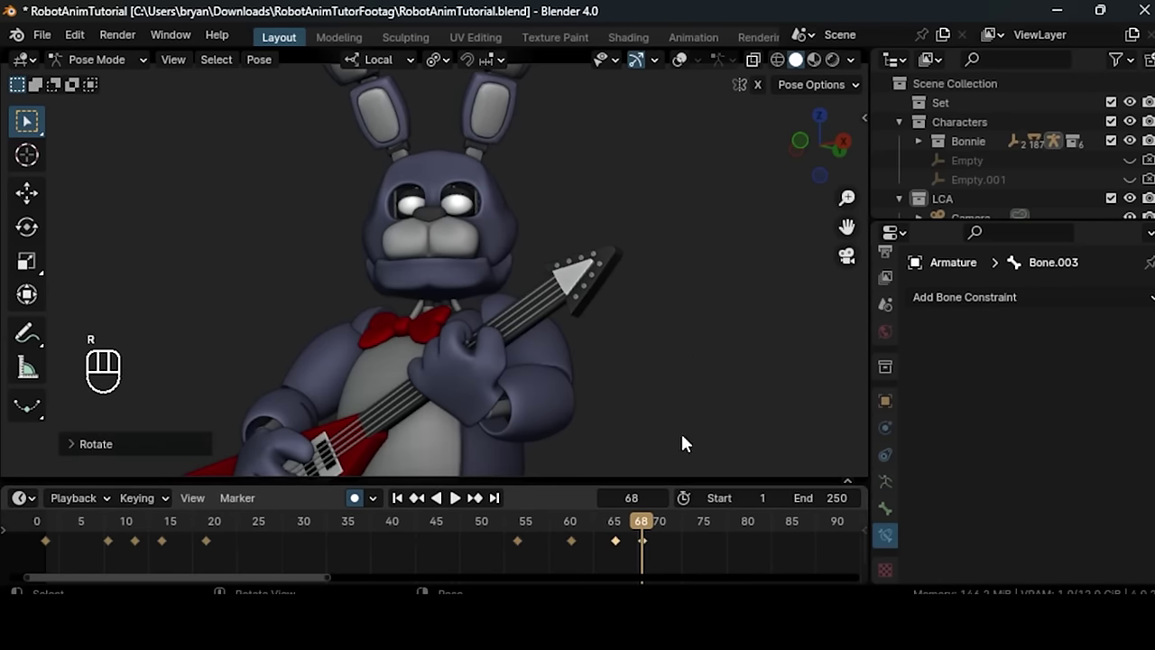
{"action": "left_click", "coordinate": [618, 546]}
{"action": "key", "text": "shift+d"}
{"action": "left_click", "coordinate": [425, 522]}
{"action": "key", "text": "space"}
{"action": "key", "text": "space"}
{"action": "left_click_drag", "start_coordinate": [581, 531], "coordinate": [662, 537]}
{"action": "left_click", "coordinate": [645, 564]}
- Select the Jaw bone and key it rotated open, then closed a few frames later
{"action": "key", "text": "b"}
{"action": "key", "text": "Delete"}
{"action": "left_click", "coordinate": [687, 72]}
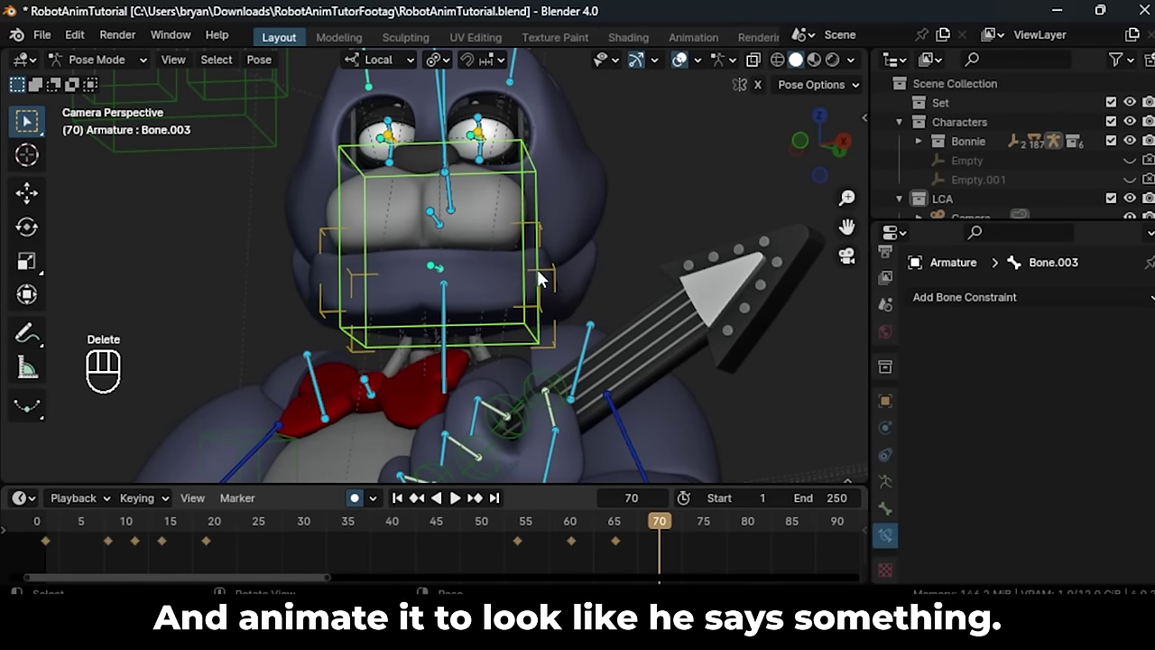
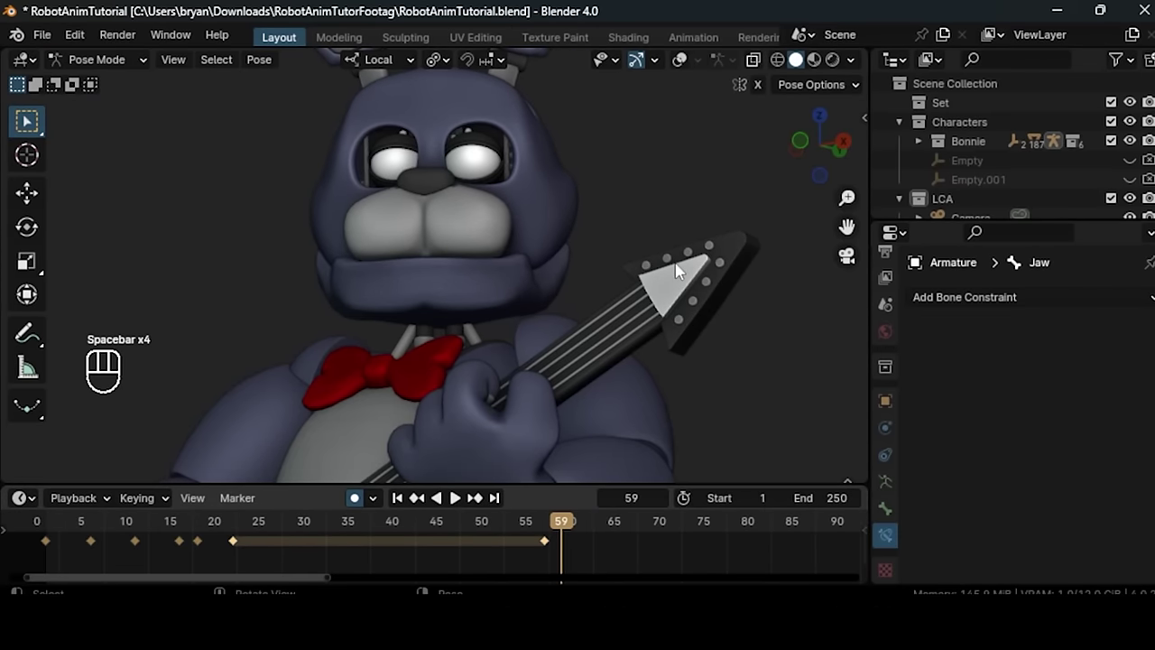
{"action": "key", "text": "r"}
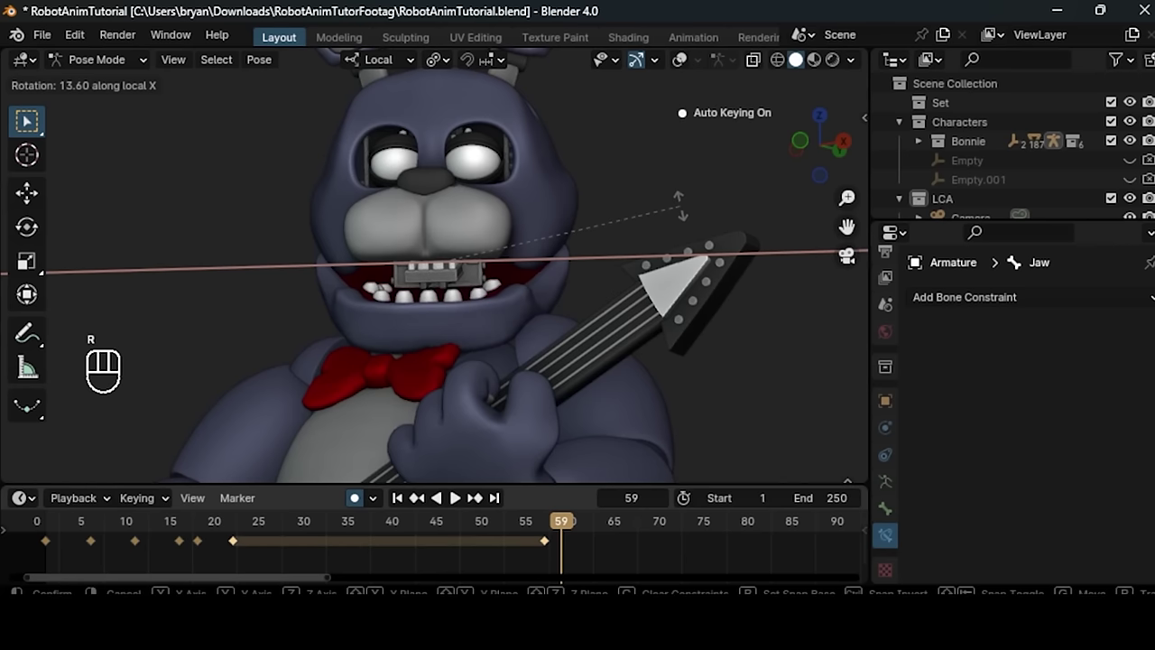
{"action": "key", "text": "space"}
{"action": "key", "text": "space"}
{"action": "key", "text": "o"}
{"action": "key", "text": "i"}
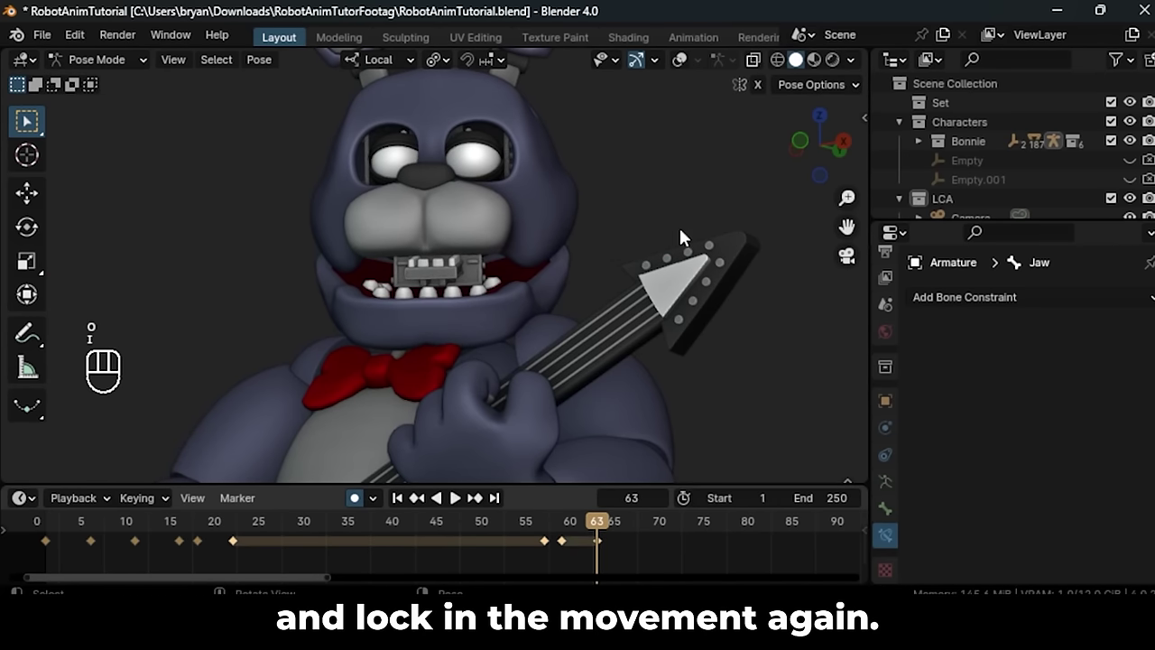
{"action": "key", "text": "space"}
- Key another open-close jaw pose around frames 63–70 and play back the talking motion
{"action": "key", "text": "space"}
{"action": "key", "text": "r"}
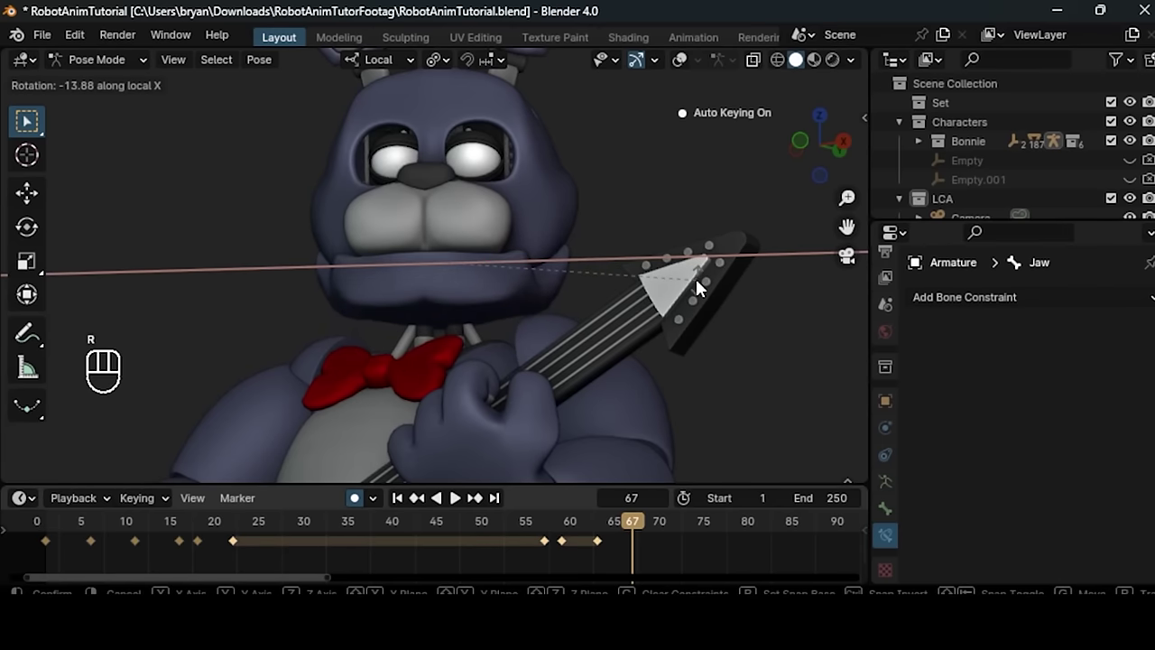
{"action": "key", "text": "Right"}
{"action": "key", "text": "Right"}
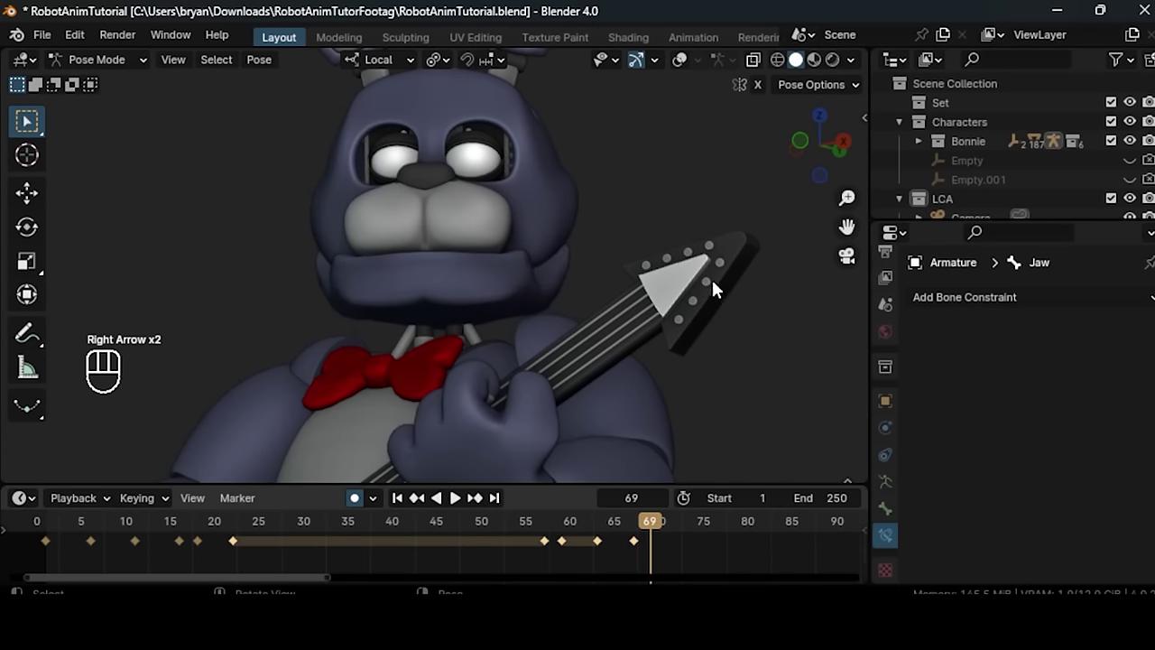
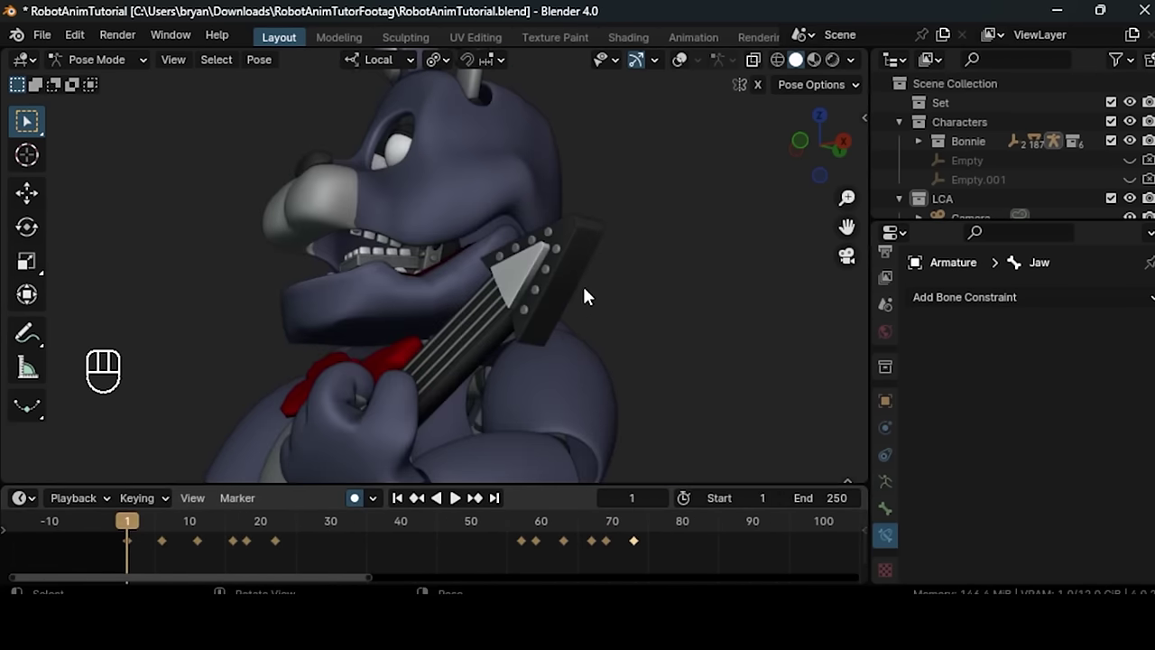
{"action": "key", "text": "space"}
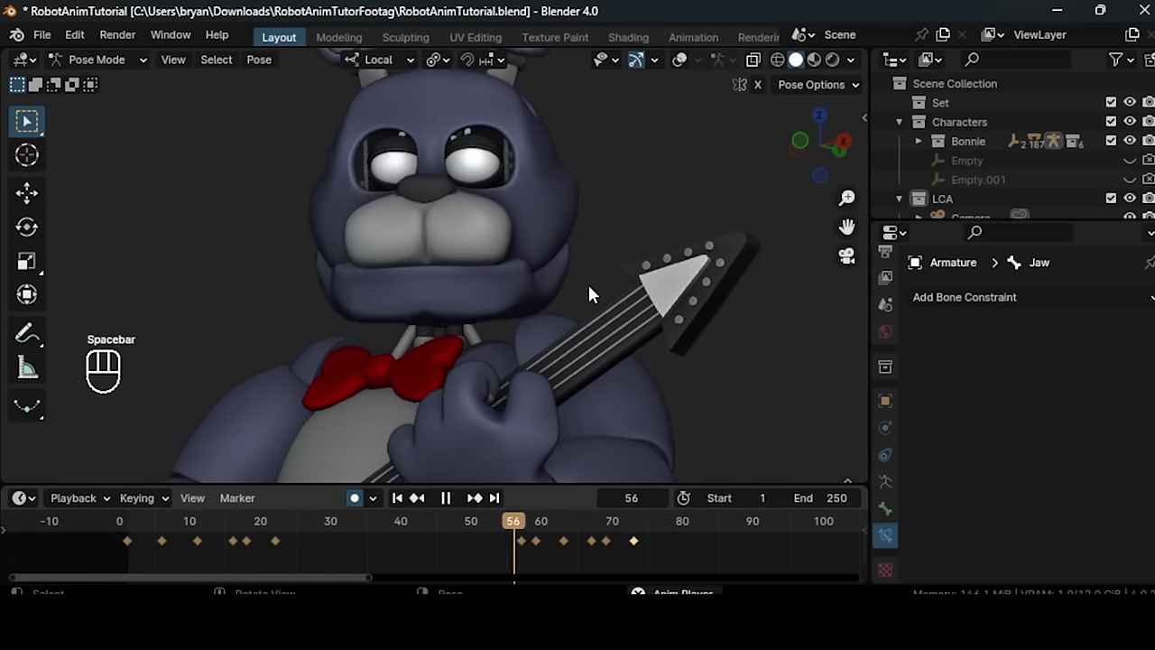
- Stop playback, frame the eye, and rotate the EyeLid Upper bone down into a closed pose
{"action": "key", "text": "space"}
{"action": "key", "text": "space"}
{"action": "left_click_drag", "start_coordinate": [848, 386], "coordinate": [861, 372]}
{"action": "key", "text": "space"}
{"action": "key", "text": "space"}
{"action": "key", "text": "i"}
{"action": "left_click_drag", "start_coordinate": [482, 181], "coordinate": [527, 222]}
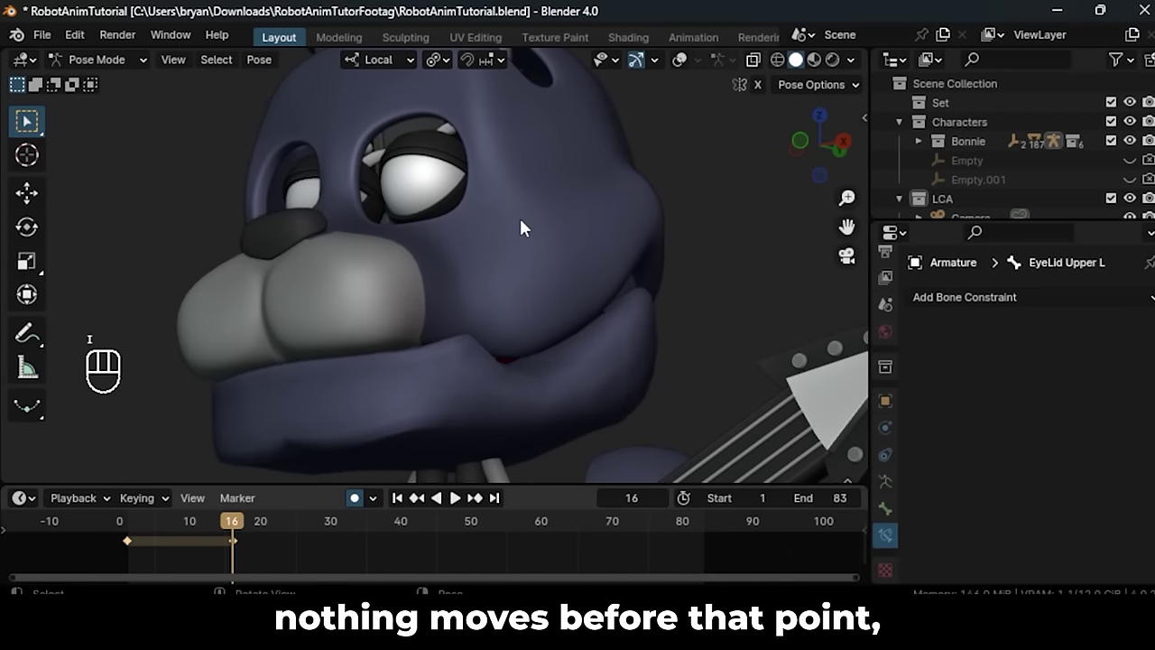
{"action": "key", "text": "Right"}
{"action": "key", "text": "Right"}
{"action": "key", "text": "Right"}
{"action": "key", "text": "r"}
- Key the eyelid closed a few frames on, then rotated back open and keyed again
{"action": "key", "text": "Right"}
{"action": "key", "text": "r"}
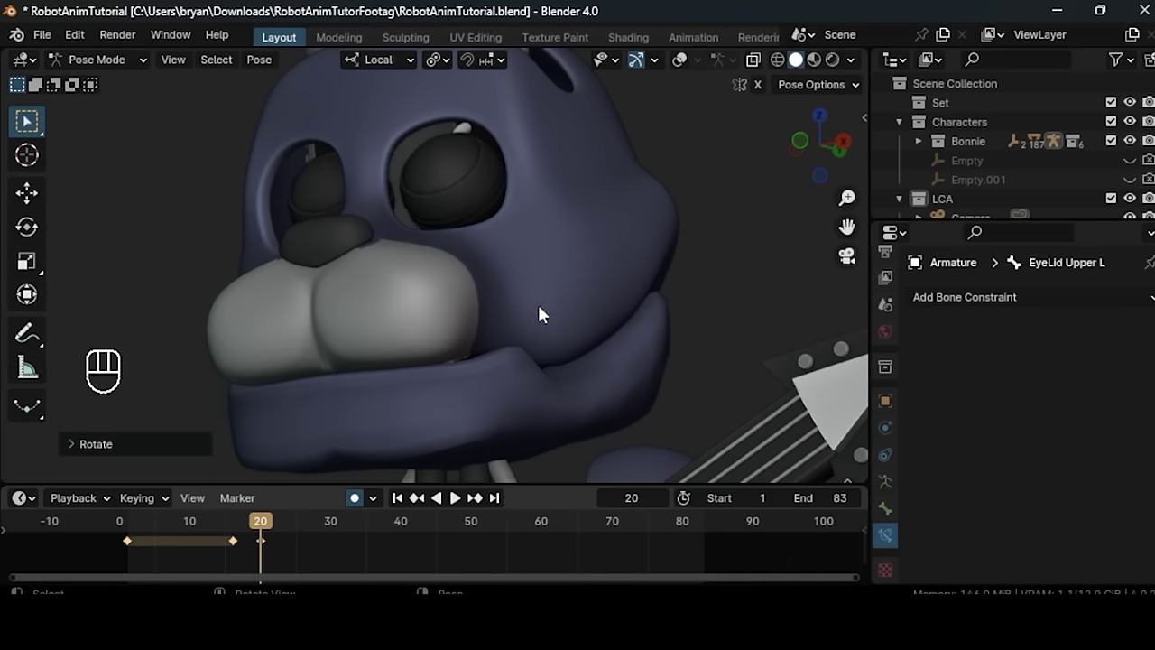
{"action": "key", "text": "space"}
{"action": "key", "text": "space"}
{"action": "left_click", "coordinate": [240, 526]}
{"action": "key", "text": "space"}
{"action": "key", "text": "space"}
{"action": "key", "text": "i"}
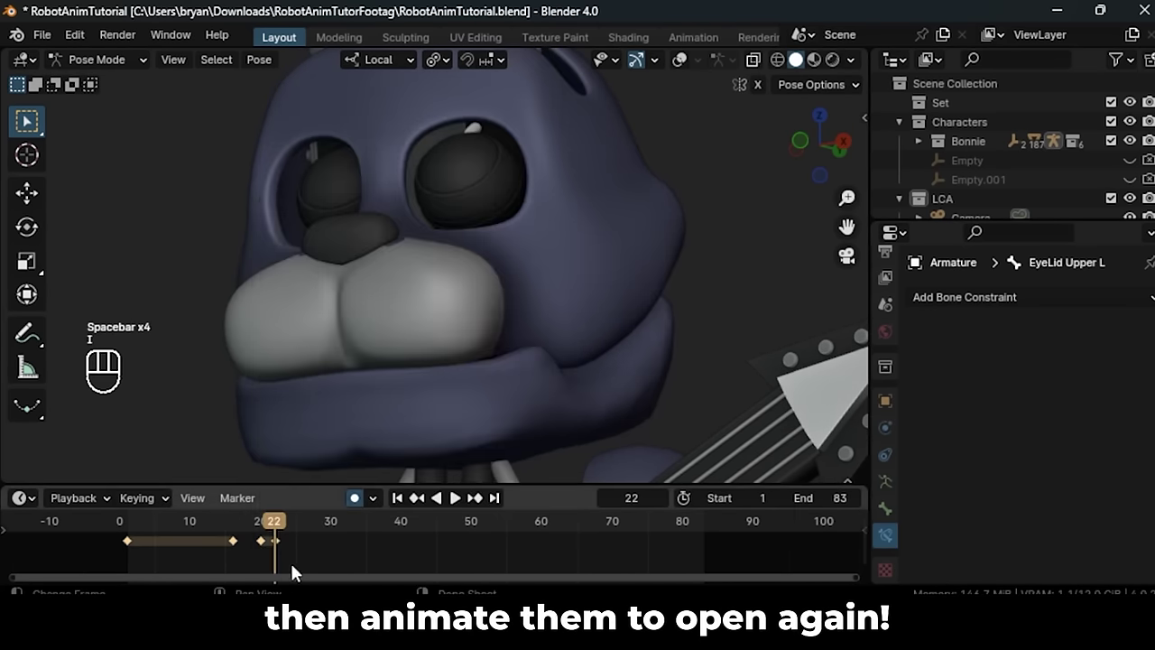
- Select the blink keyframes and shift them later in the timeline, ending around frame 33
{"action": "left_click", "coordinate": [282, 544]}
{"action": "key", "text": "g"}
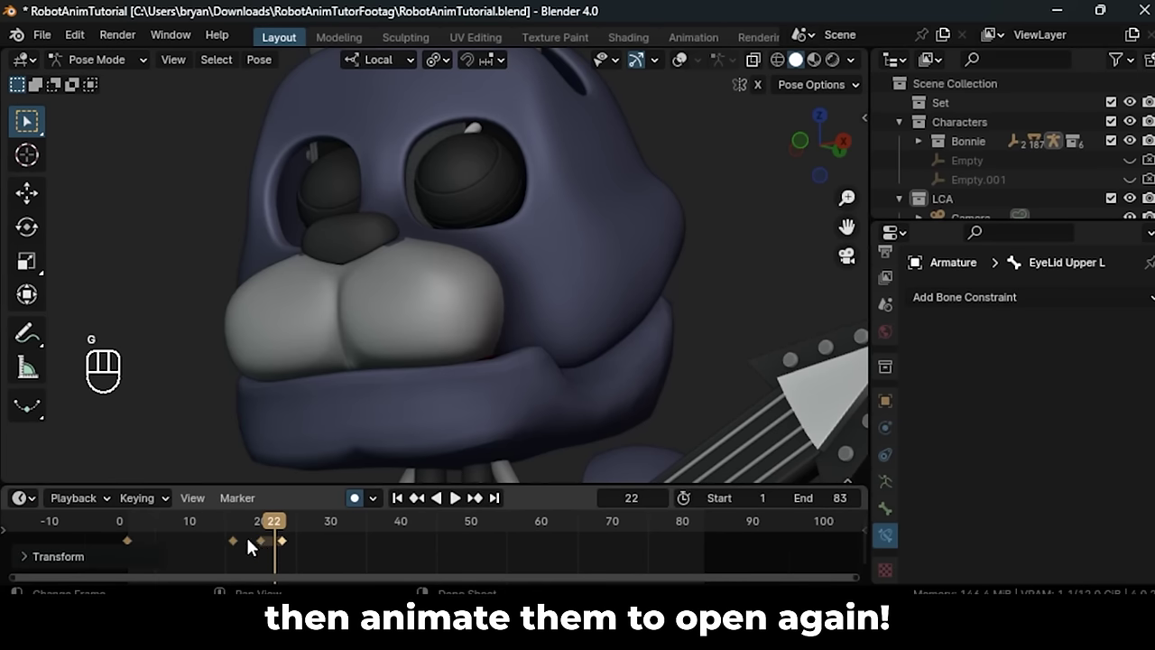
{"action": "left_click", "coordinate": [262, 524]}
{"action": "left_click", "coordinate": [245, 547]}
{"action": "key", "text": "shift+d"}
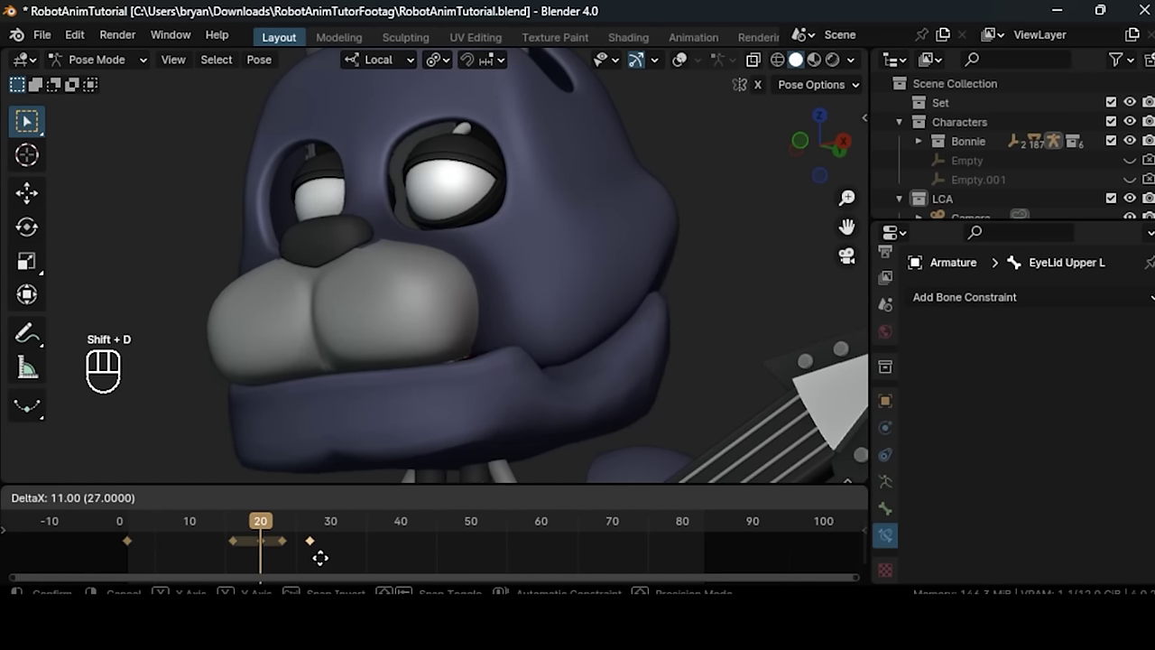
{"action": "left_click", "coordinate": [128, 526]}
{"action": "key", "text": "space"}
{"action": "key", "text": "space"}
{"action": "left_click", "coordinate": [216, 532]}
{"action": "key", "text": "space"}
{"action": "key", "text": "space"}
- Adjust the eyelid rotation for the final open pose and return the playhead to the start
{"action": "left_click_drag", "start_coordinate": [295, 529], "coordinate": [331, 528]}
{"action": "key", "text": "r"}
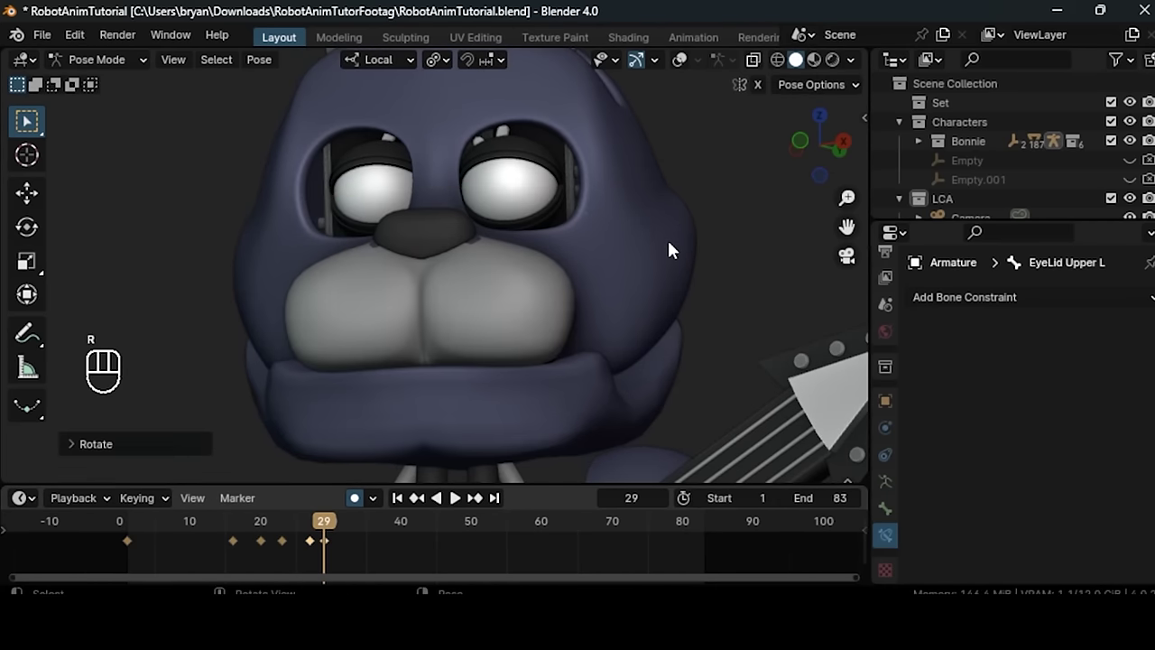
{"action": "key", "text": "Right"}
{"action": "key", "text": "r"}
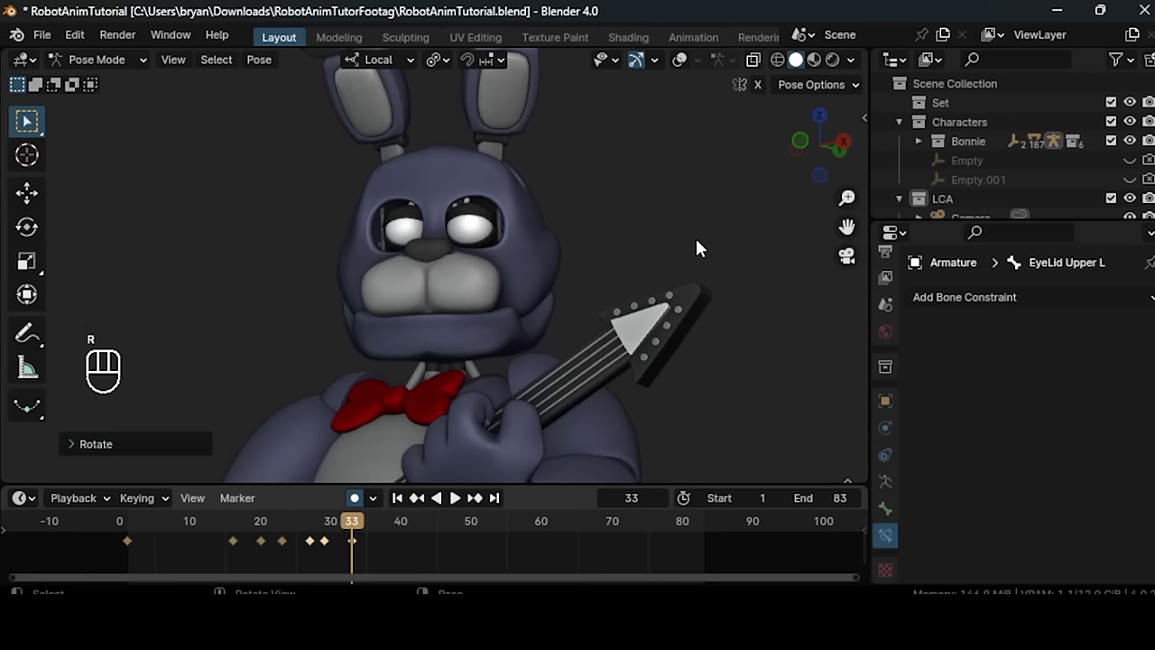
{"action": "left_click", "coordinate": [135, 529]}
- Review the blink in playback, frame the bowtie in view and select the Bowtie bone
{"action": "key", "text": "space"}
{"action": "left_click_drag", "start_coordinate": [568, 209], "coordinate": [585, 176]}
{"action": "left_click_drag", "start_coordinate": [619, 215], "coordinate": [634, 236]}
{"action": "left_click", "coordinate": [627, 228]}
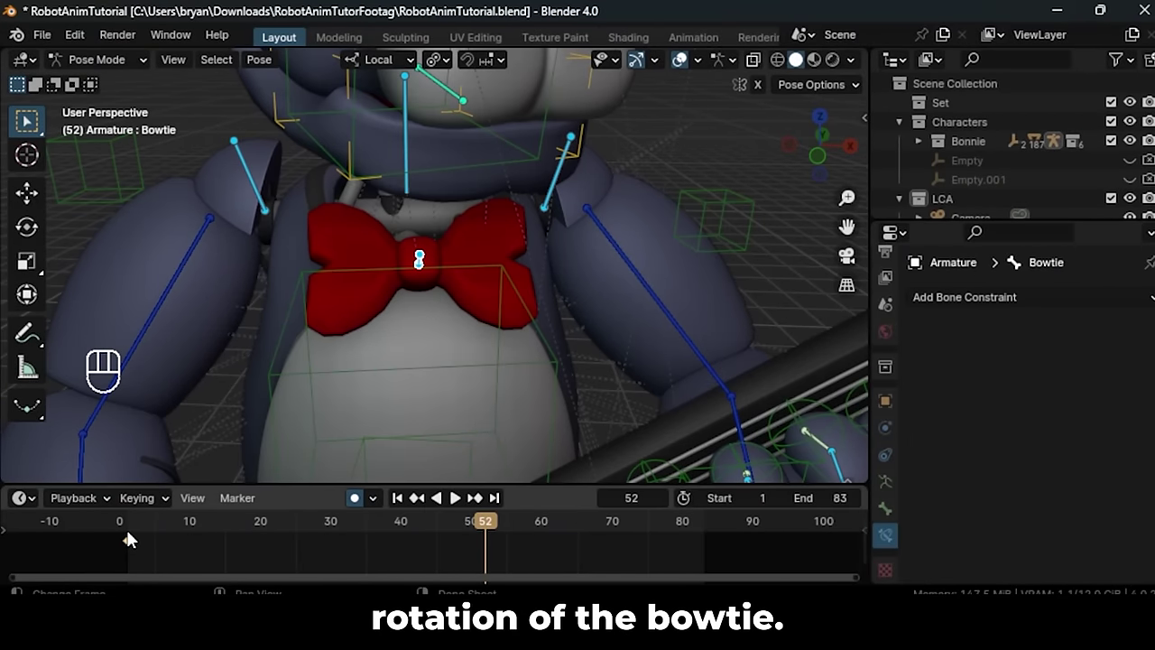
{"action": "left_click", "coordinate": [137, 534]}
{"action": "left_click", "coordinate": [687, 72]}
{"action": "left_click_drag", "start_coordinate": [599, 229], "coordinate": [618, 230]}
- Keyframe the bowtie rotating to alternating sides every few frames with Auto Keying
{"action": "key", "text": "space"}
{"action": "key", "text": "space"}
{"action": "key", "text": "r"}
{"action": "key", "text": "space"}
{"action": "key", "text": "space"}
{"action": "key", "text": "r"}
{"action": "key", "text": "space"}
{"action": "key", "text": "space"}
{"action": "key", "text": "r"}
{"action": "key", "text": "space"}
{"action": "key", "text": "space"}
{"action": "key", "text": "r"}
{"action": "key", "text": "space"}
- Continue the alternating rotation keyframes so the bowtie rocks through about frame 36
{"action": "key", "text": "r"}
{"action": "key", "text": "space"}
{"action": "key", "text": "r"}
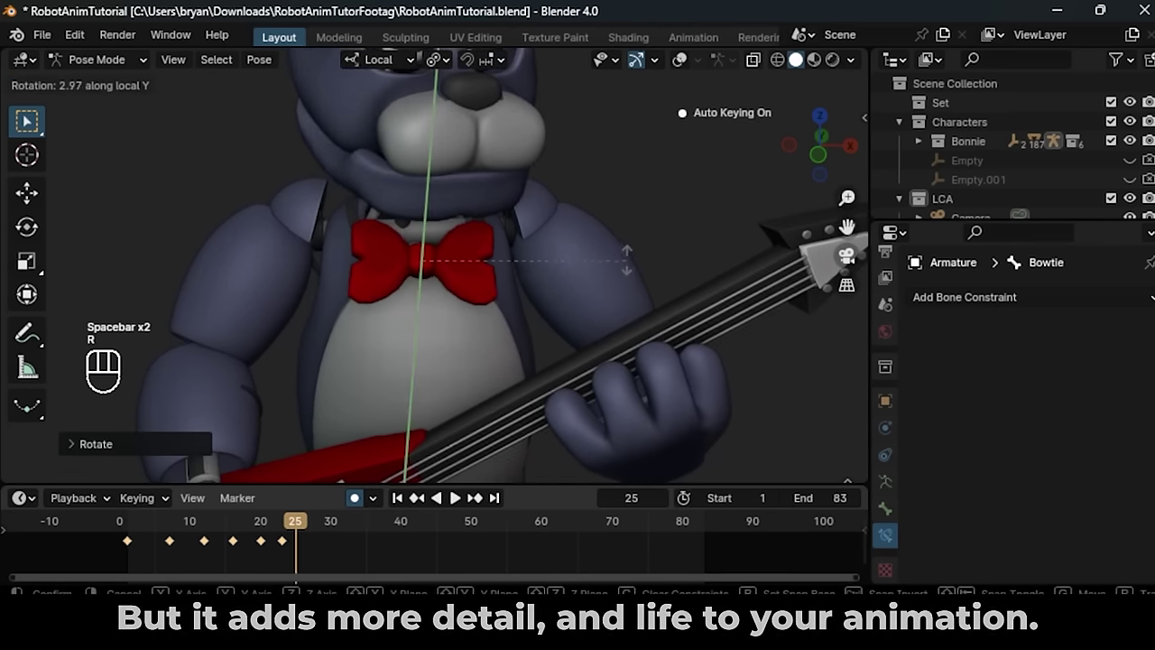
{"action": "key", "text": "space"}
{"action": "key", "text": "r"}
{"action": "key", "text": "space"}
{"action": "key", "text": "r"}
{"action": "key", "text": "space"}
{"action": "key", "text": "r"}
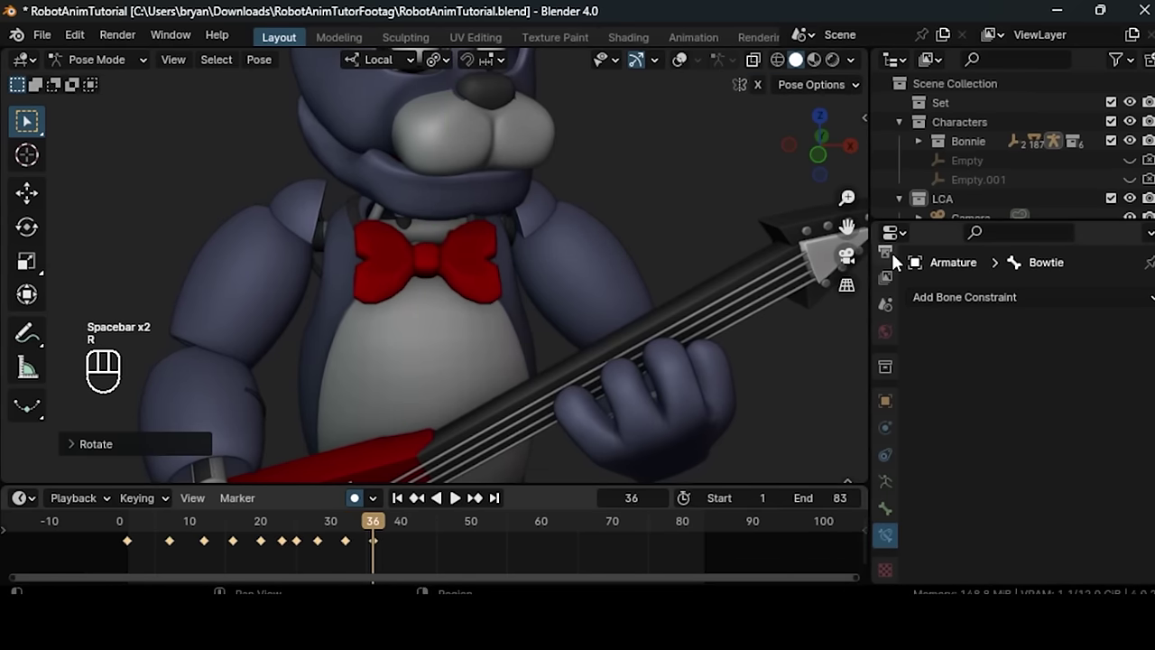